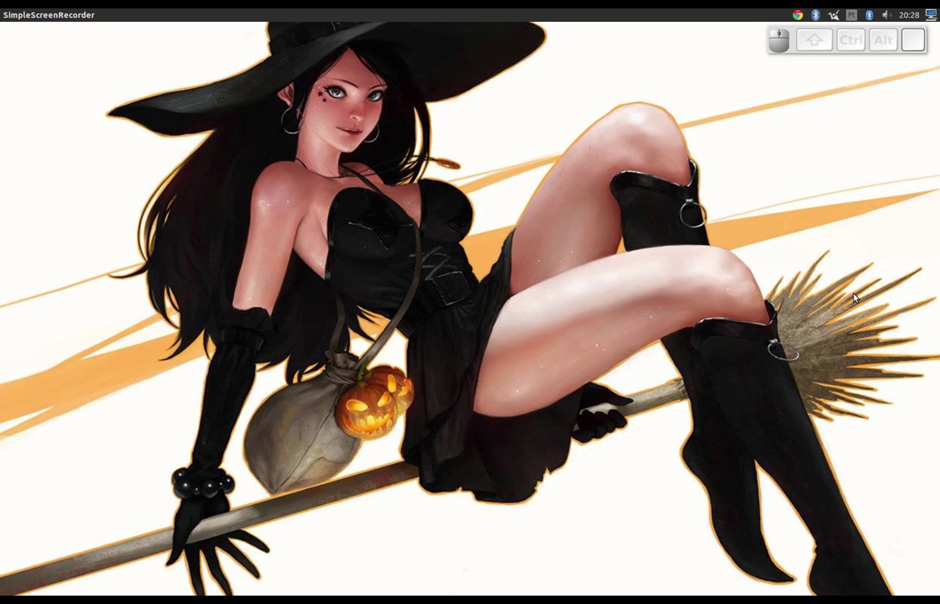
- Launch Blender from the Ubuntu Dash by searching for it
{"action": "key", "text": "l"}
{"action": "key", "text": "e"}
{"action": "key", "text": "n"}
{"action": "key", "text": "Down"}
{"action": "key", "text": "Return"}
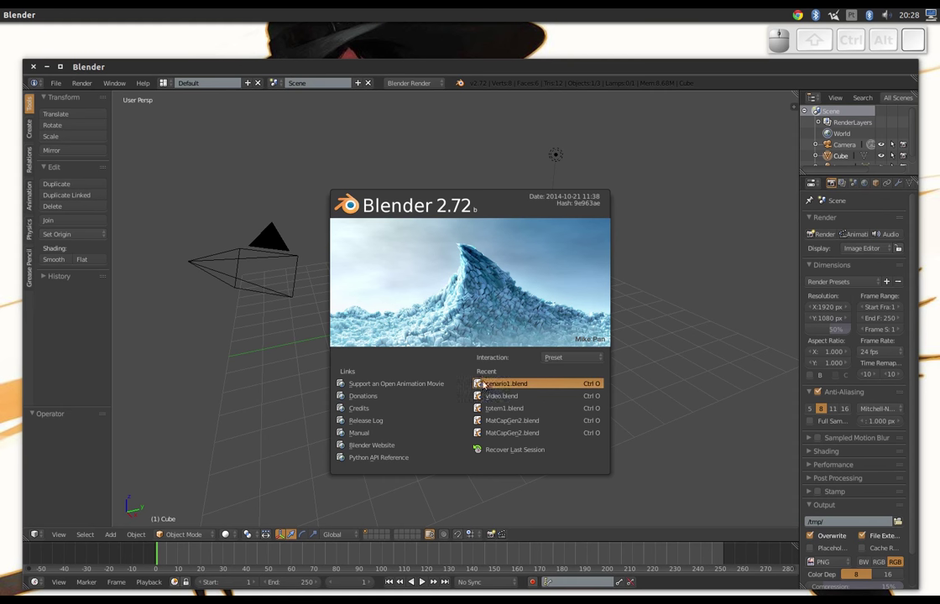
- Open the recent cenario1.blend scene and zoom toward the dressing table
{"action": "left_click", "coordinate": [485, 384]}
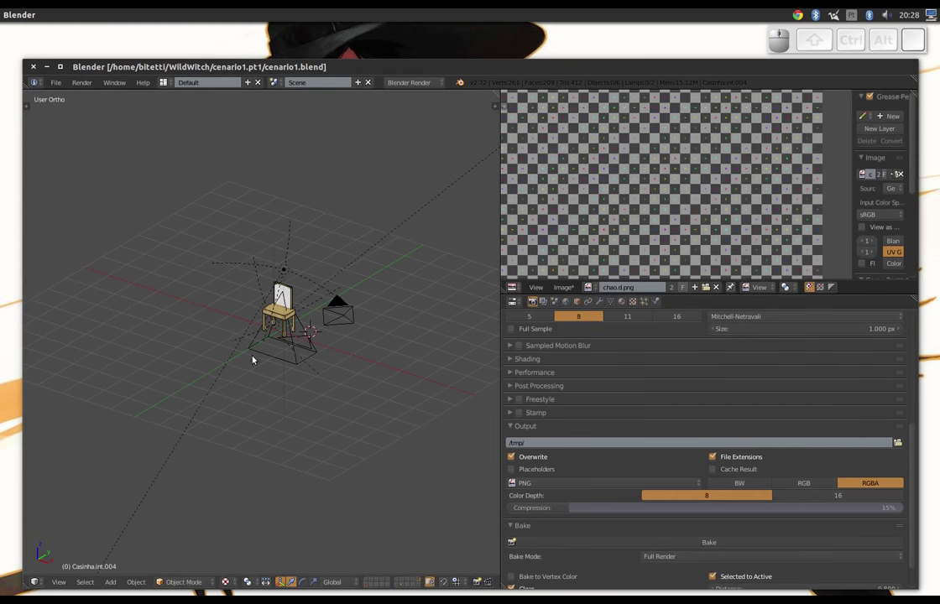
{"action": "left_click_drag", "start_coordinate": [226, 417], "coordinate": [260, 328]}
{"action": "scroll", "scroll_direction": "up", "scroll_amount": 3}
{"action": "scroll", "scroll_direction": "up", "scroll_amount": 3}
{"action": "left_click_drag", "start_coordinate": [245, 358], "coordinate": [272, 259]}
- Frame the view on the mirror and select the mirror plane's mesh
{"action": "middle_click", "coordinate": [271, 258]}
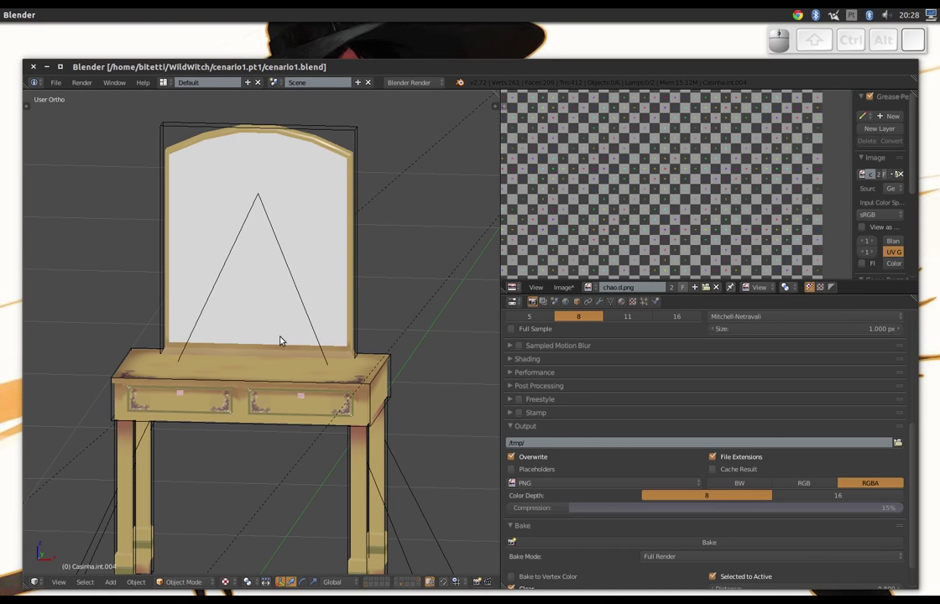
{"action": "scroll", "scroll_direction": "down", "scroll_amount": 3}
{"action": "middle_click", "coordinate": [254, 394]}
{"action": "right_click", "coordinate": [254, 394]}
- Enter Edit Mode on the mirror mesh and view it straight from the front
{"action": "key", "text": "Tab"}
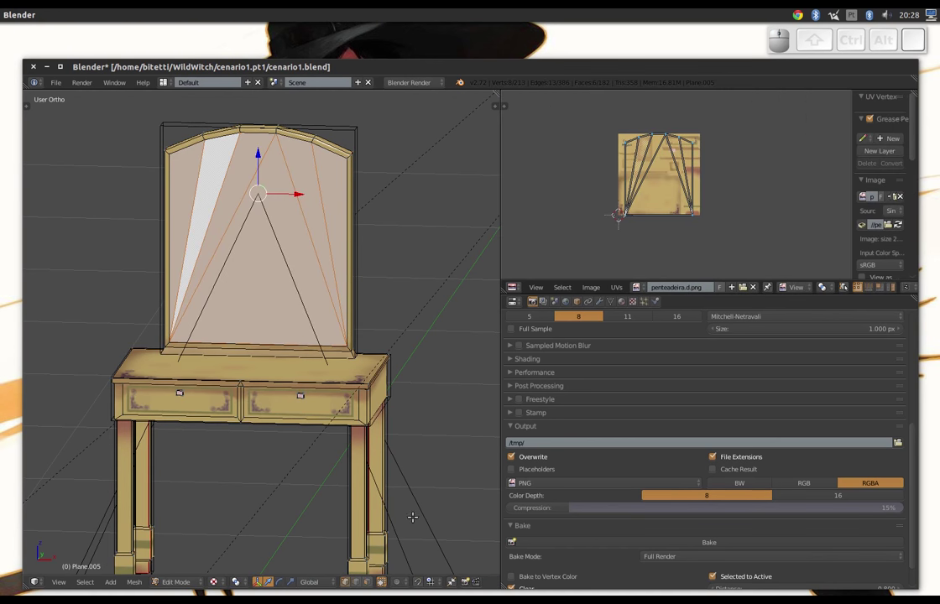
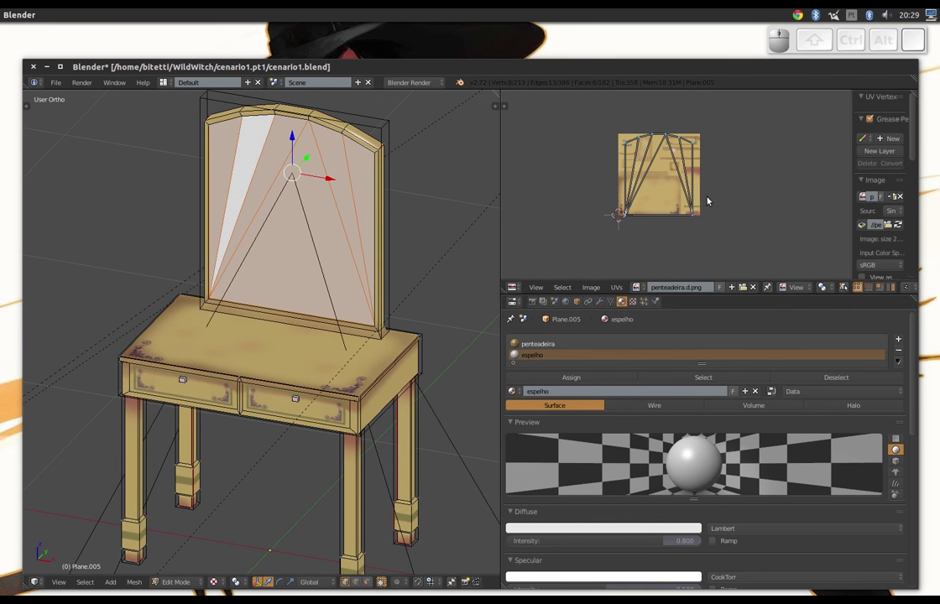
{"action": "key", "text": "1"}
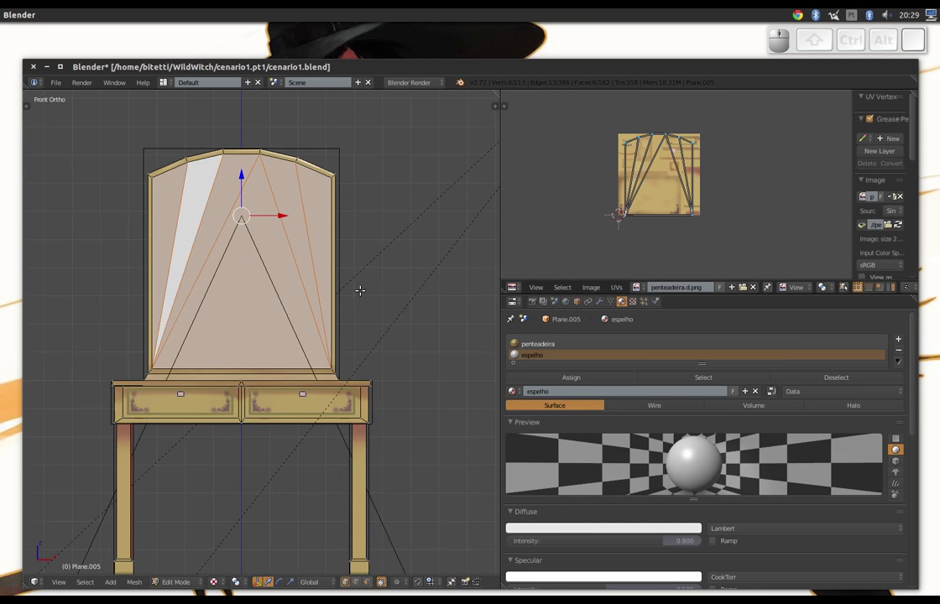
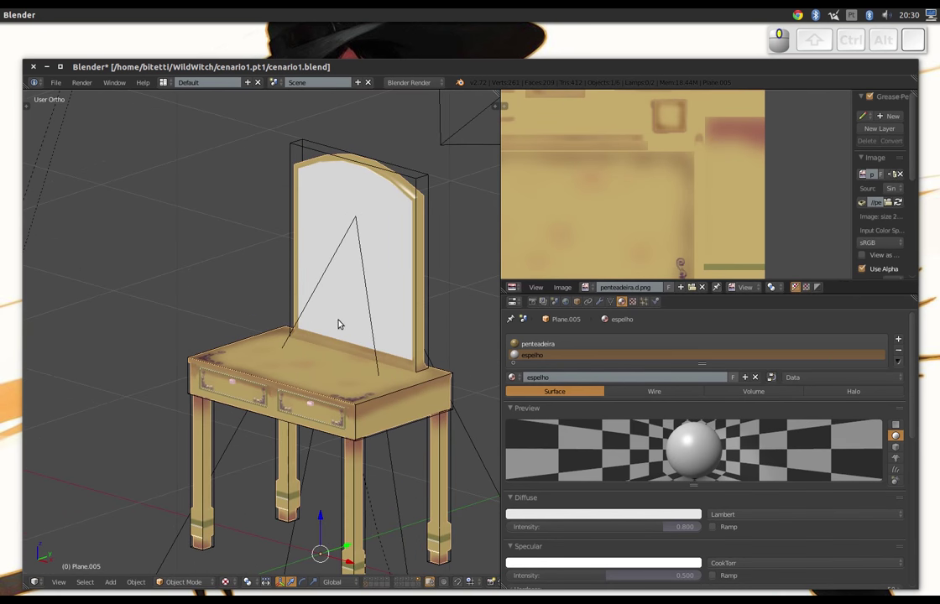
- Orbit around the dressing table to check the mirror camera side-on
{"action": "middle_click", "coordinate": [348, 322]}
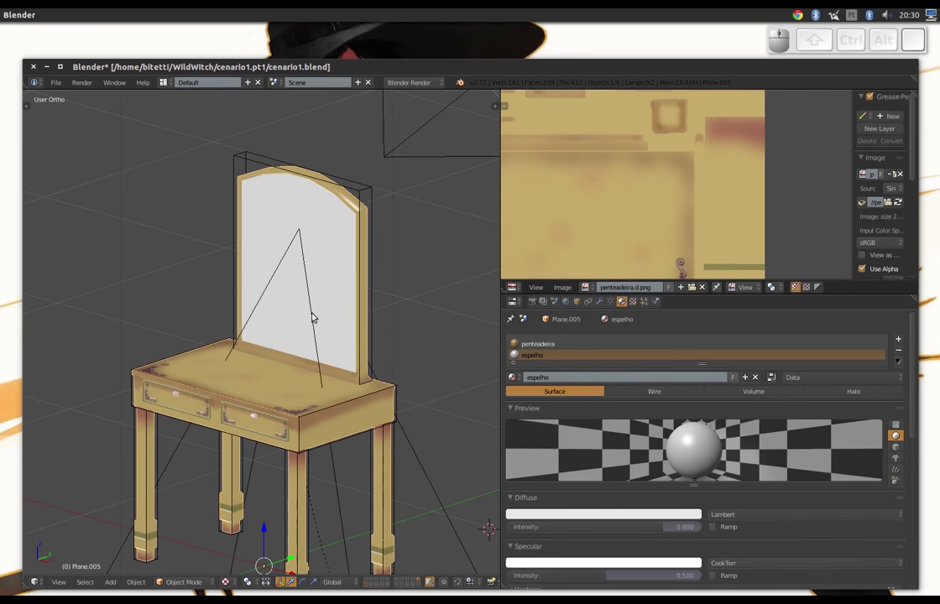
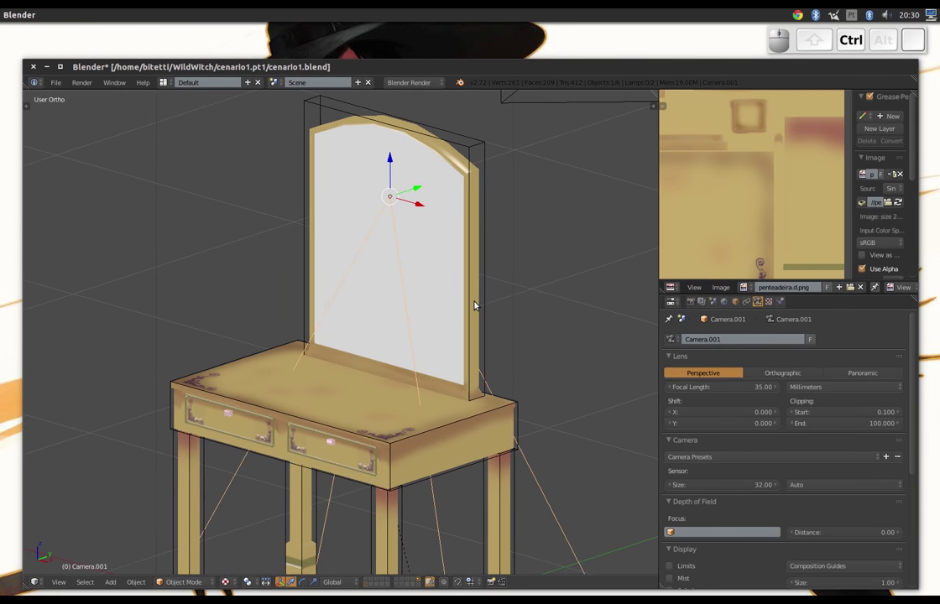
{"action": "middle_click", "coordinate": [418, 393]}
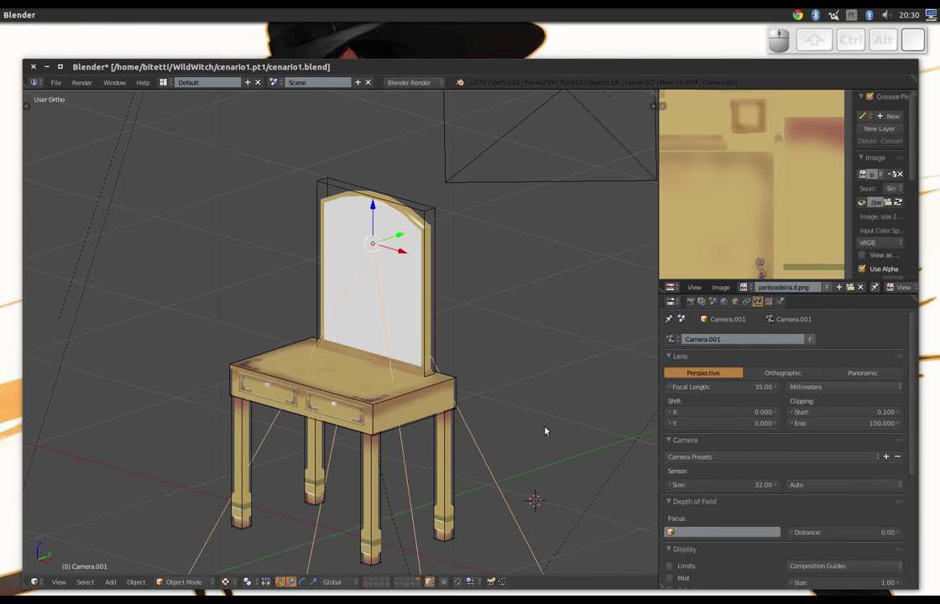
{"action": "left_click_drag", "start_coordinate": [531, 358], "coordinate": [456, 307]}
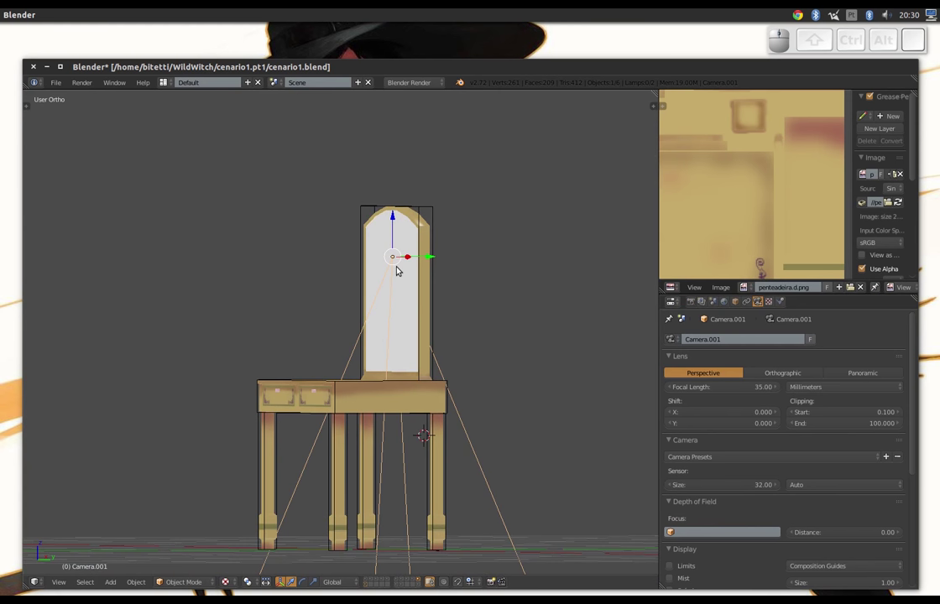
{"action": "middle_click", "coordinate": [367, 292]}
- Return to a three-quarter view of the mirror and select the mirror mesh
{"action": "left_click_drag", "start_coordinate": [366, 334], "coordinate": [389, 237]}
{"action": "left_click_drag", "start_coordinate": [448, 283], "coordinate": [429, 290]}
{"action": "middle_click", "coordinate": [350, 283]}
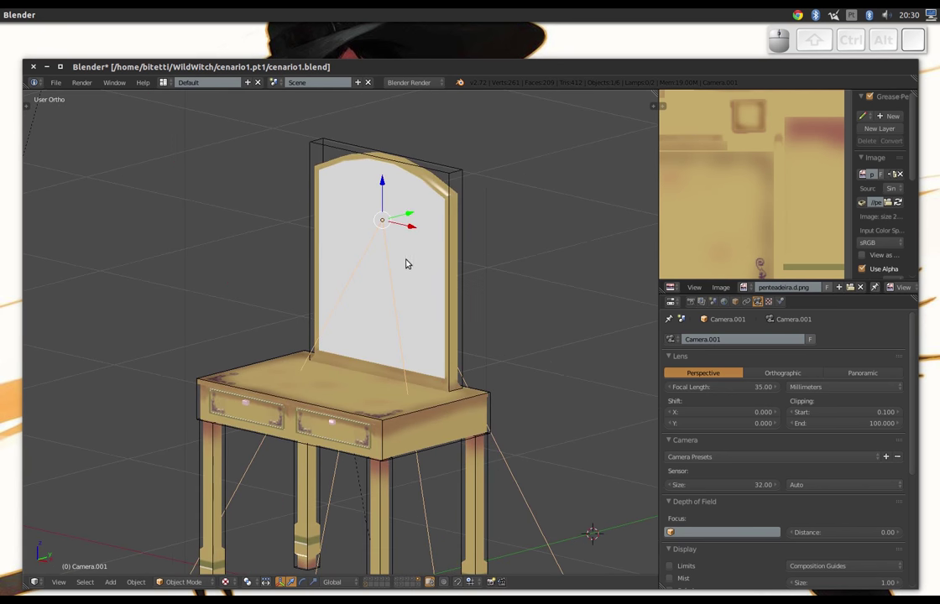
{"action": "right_click", "coordinate": [411, 260]}
- Snap the 3D cursor to the selected mirror faces, then return to Object Mode
{"action": "key", "text": "Tab"}
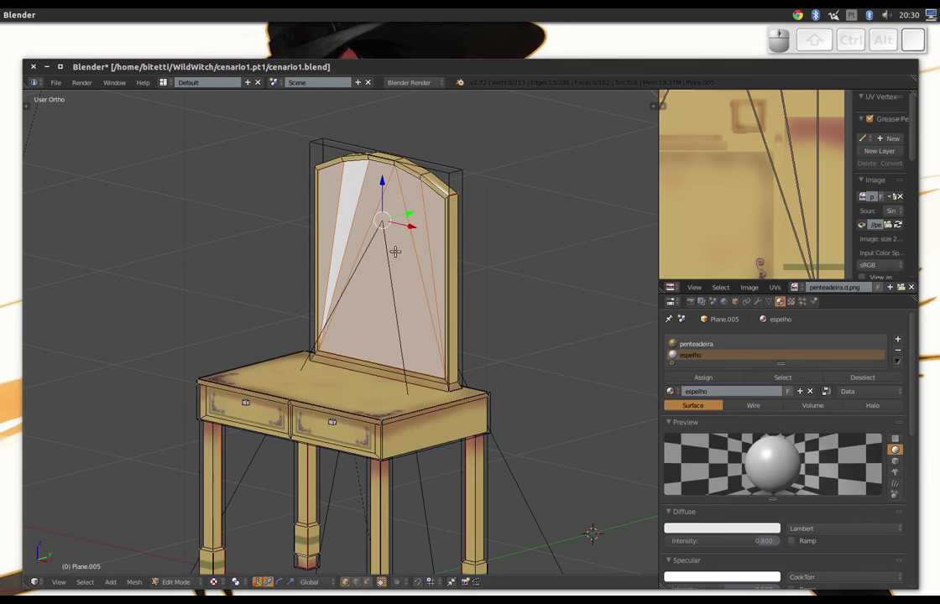
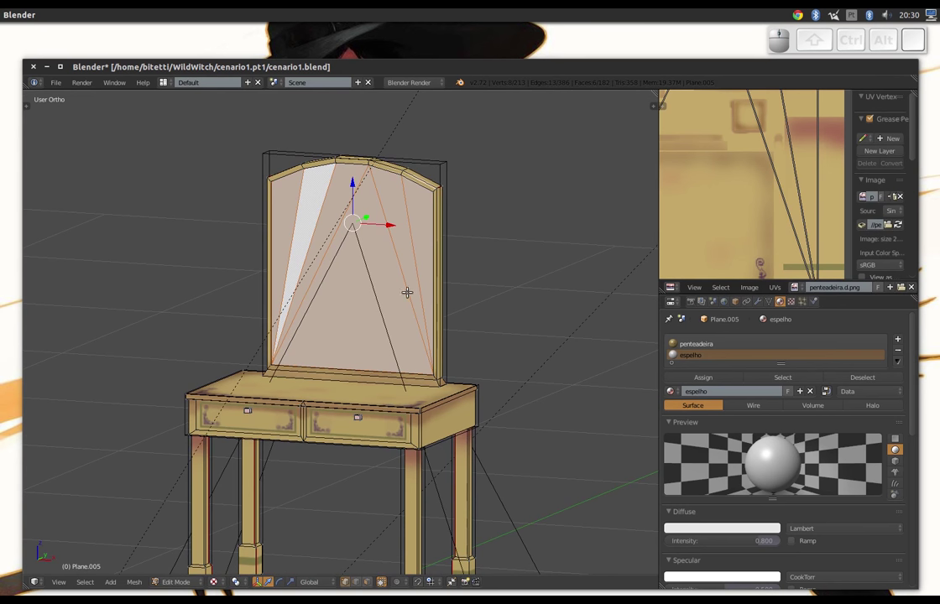
{"action": "key", "text": "shift+s"}
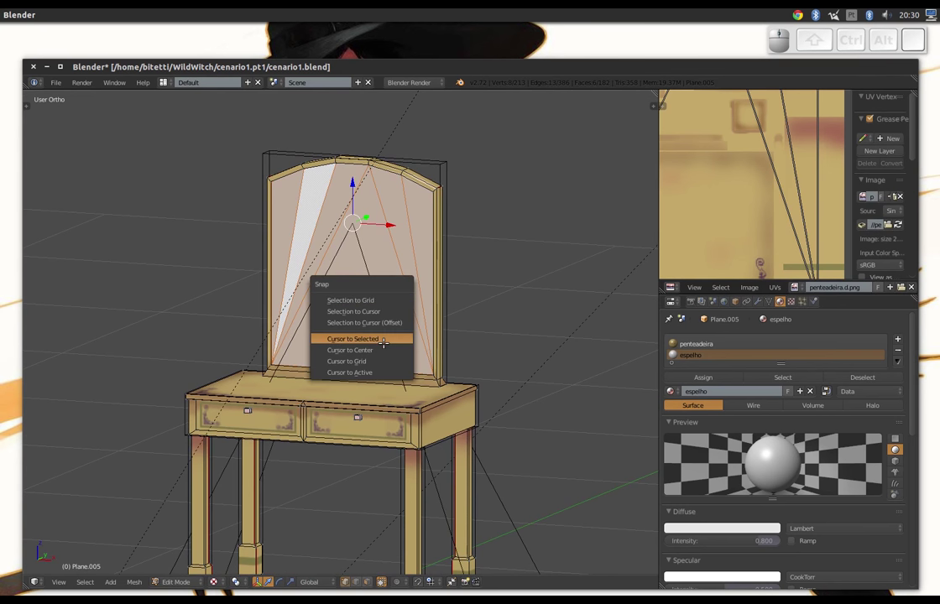
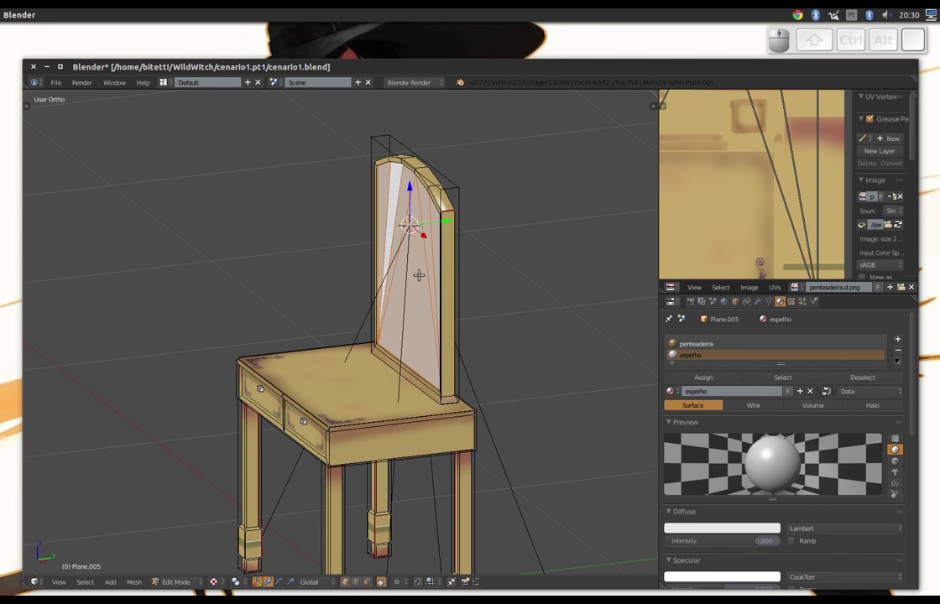
{"action": "key", "text": "Tab"}
{"action": "middle_click", "coordinate": [360, 316]}
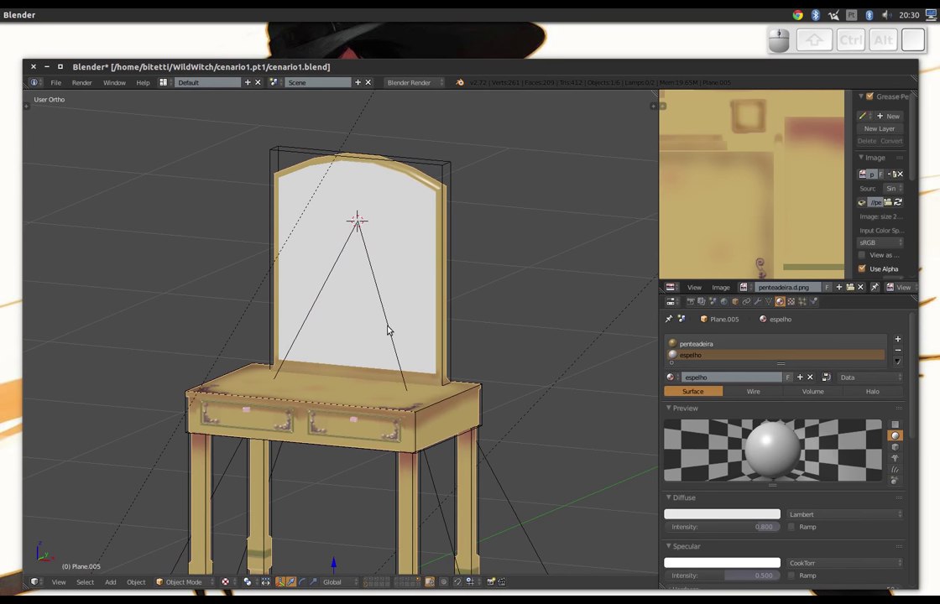
- Select Camera.001 inside the mirror and orbit to inspect it
{"action": "right_click", "coordinate": [391, 328]}
{"action": "middle_click", "coordinate": [415, 308]}
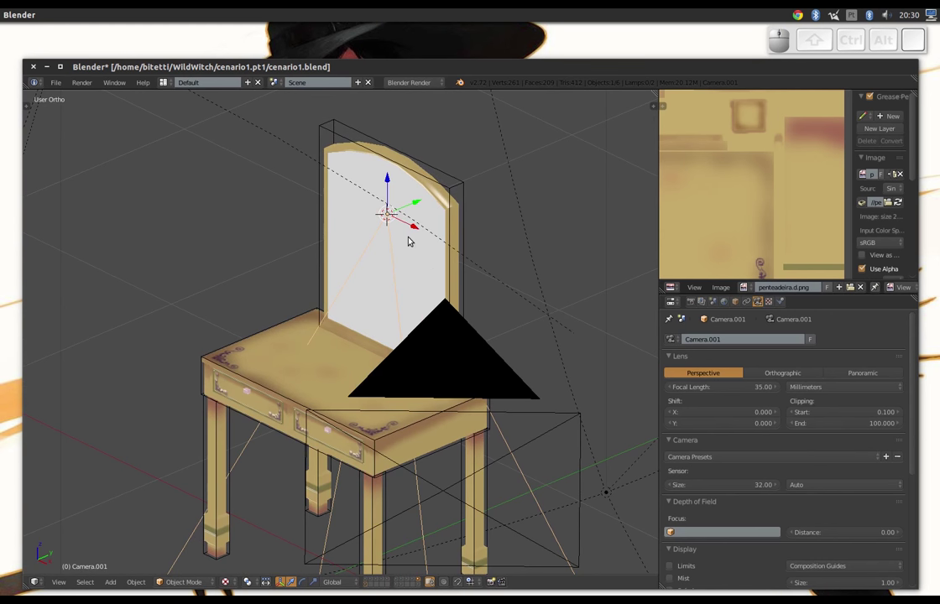
{"action": "middle_click", "coordinate": [357, 272]}
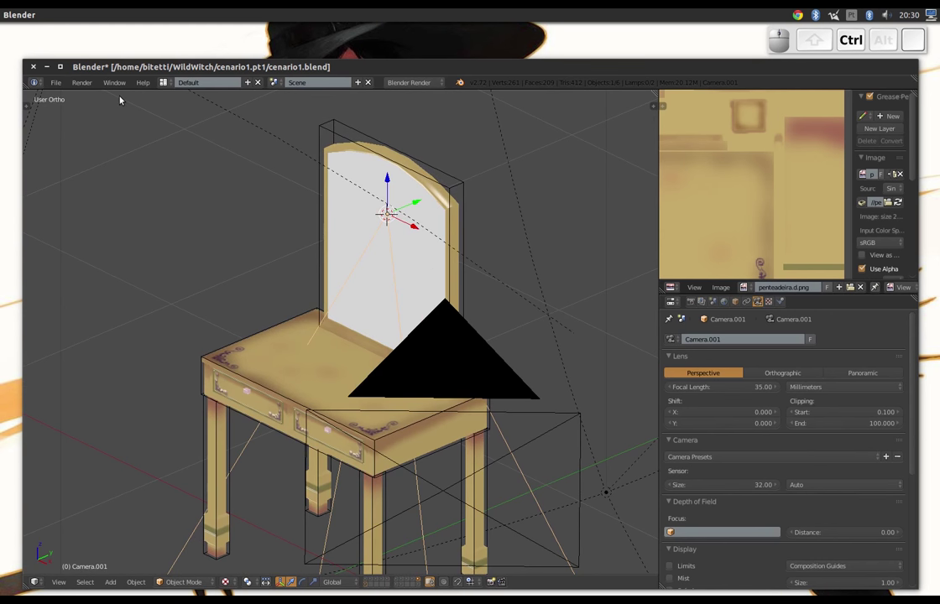
- Export only Camera and Mesh objects as Collada to mirror_example.dae
{"action": "left_click", "coordinate": [65, 87]}
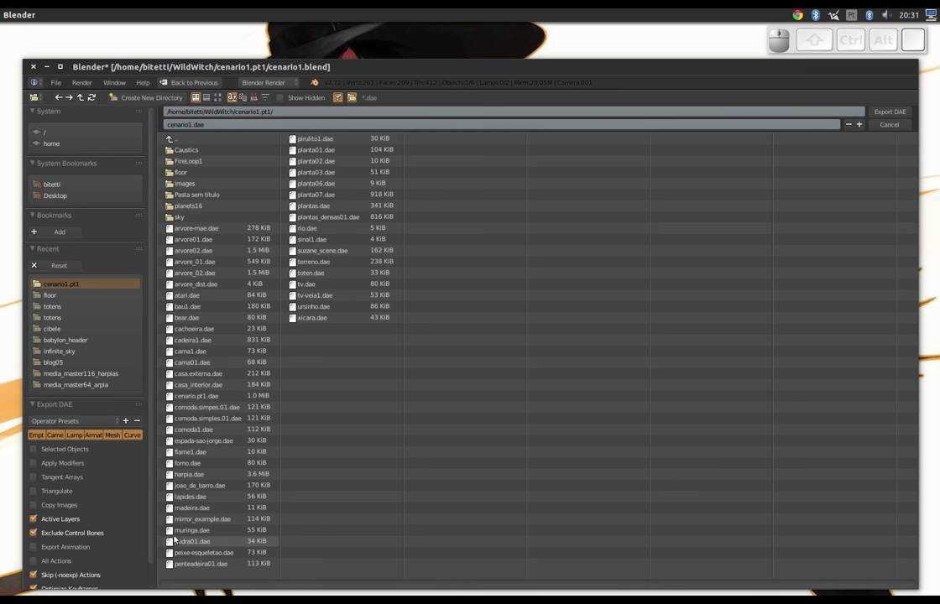
{"action": "left_click", "coordinate": [210, 522]}
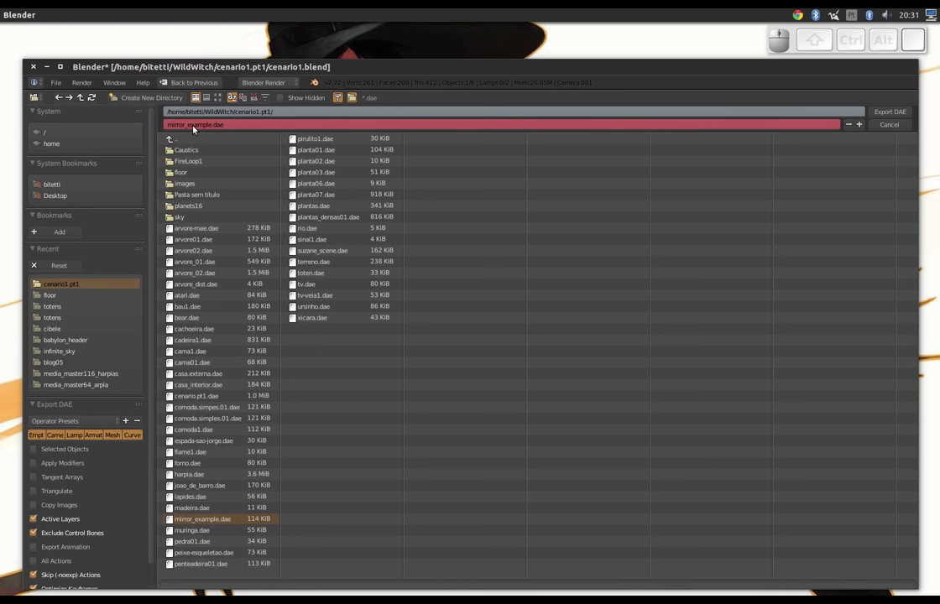
{"action": "left_click", "coordinate": [59, 439]}
{"action": "left_click", "coordinate": [119, 437]}
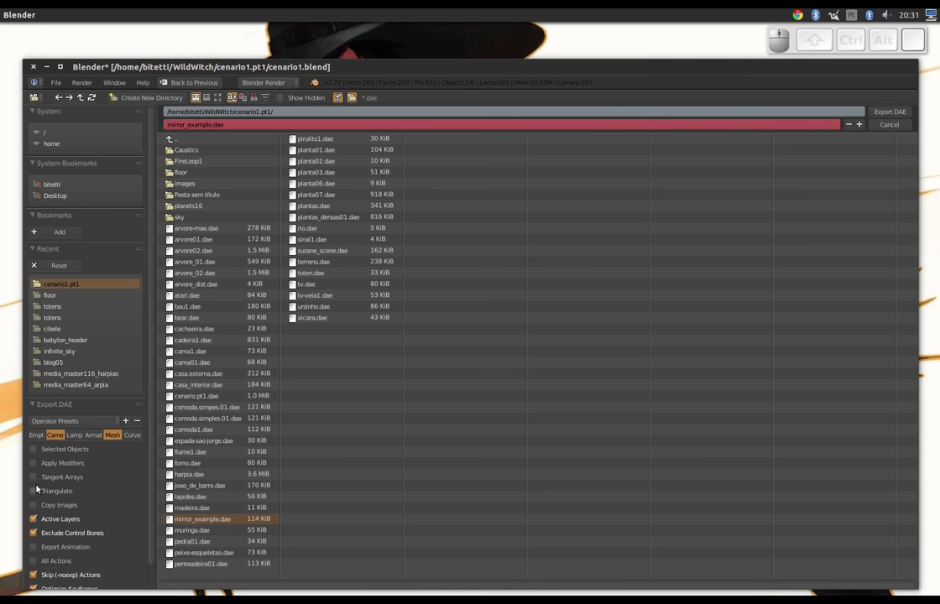
{"action": "left_click", "coordinate": [32, 493]}
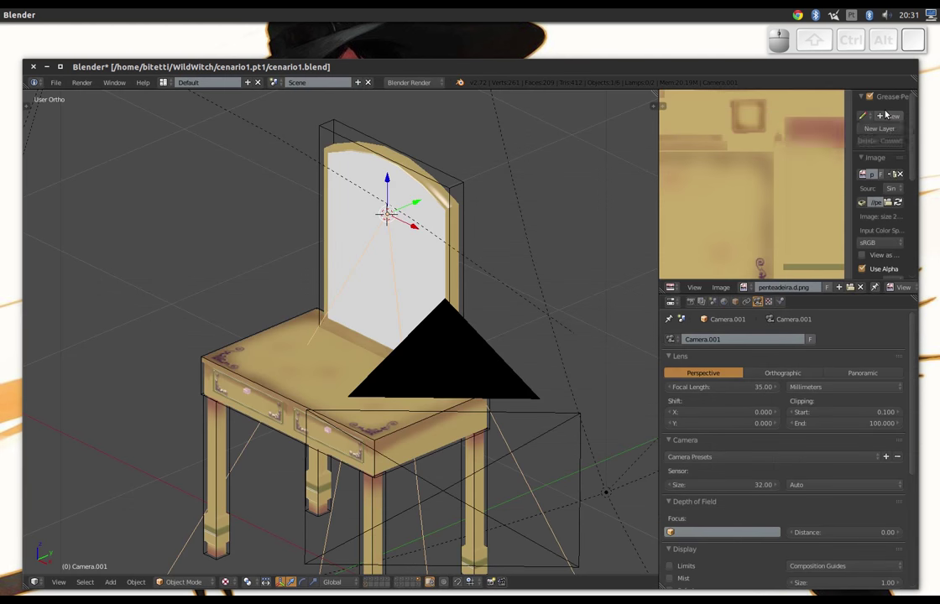
- Quit Blender, leaving the Ubuntu desktop showing
{"action": "left_click", "coordinate": [384, 179]}
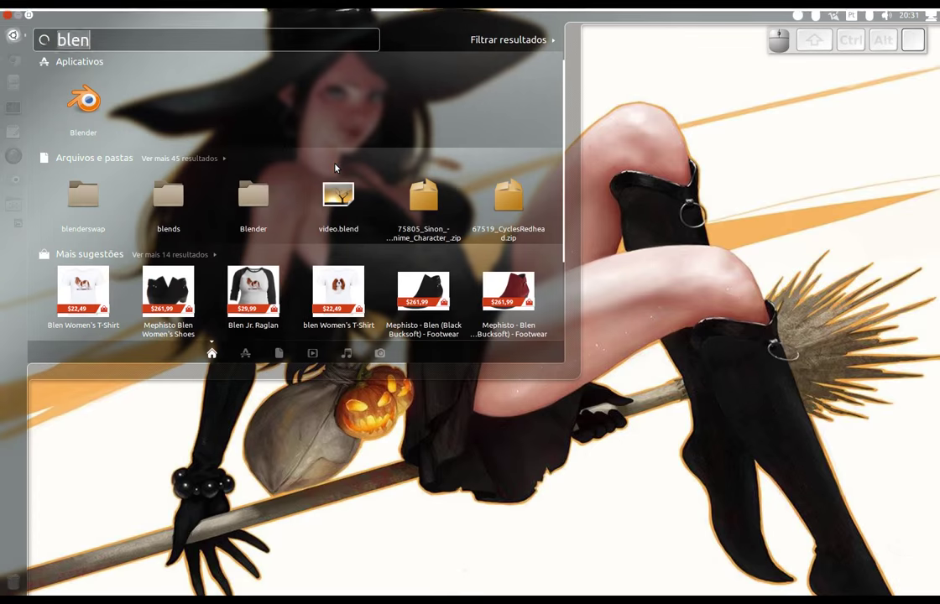
{"action": "key", "text": "Down"}
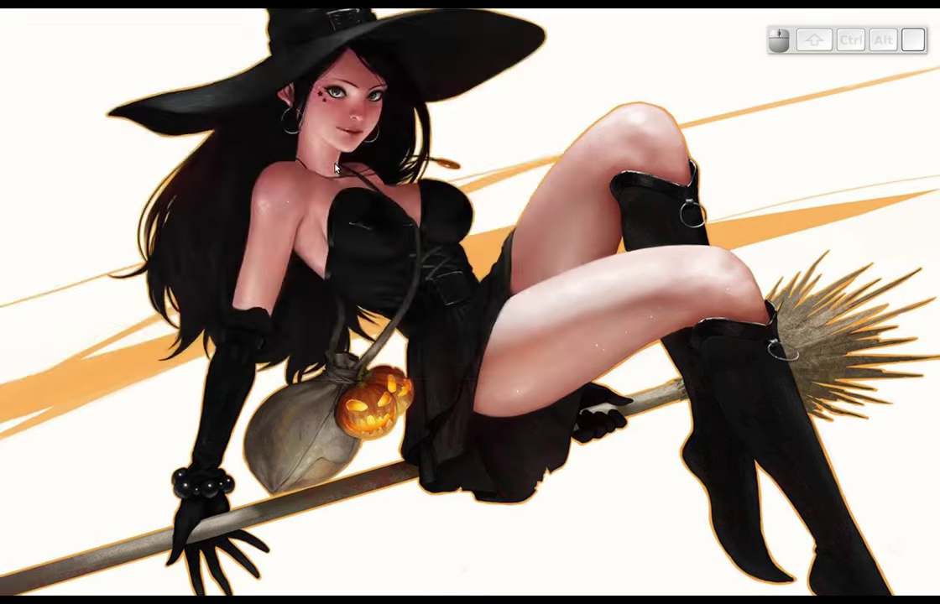
- Start Godot Engine from the desktop search
{"action": "key", "text": "Return"}
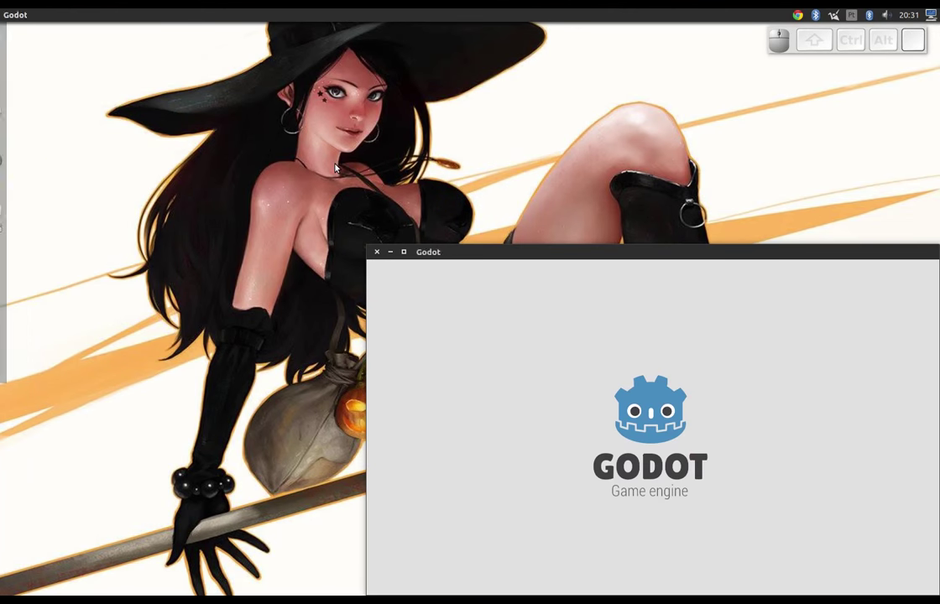
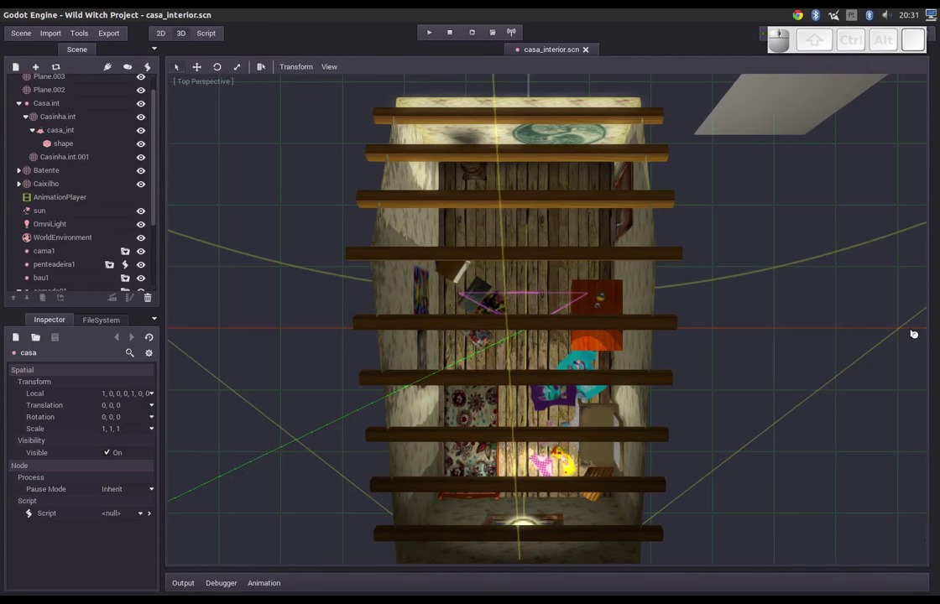
- Choose a 3D Scene import with mirror_example.dae from the cenario1.pt1 folder as source
{"action": "left_click", "coordinate": [62, 34]}
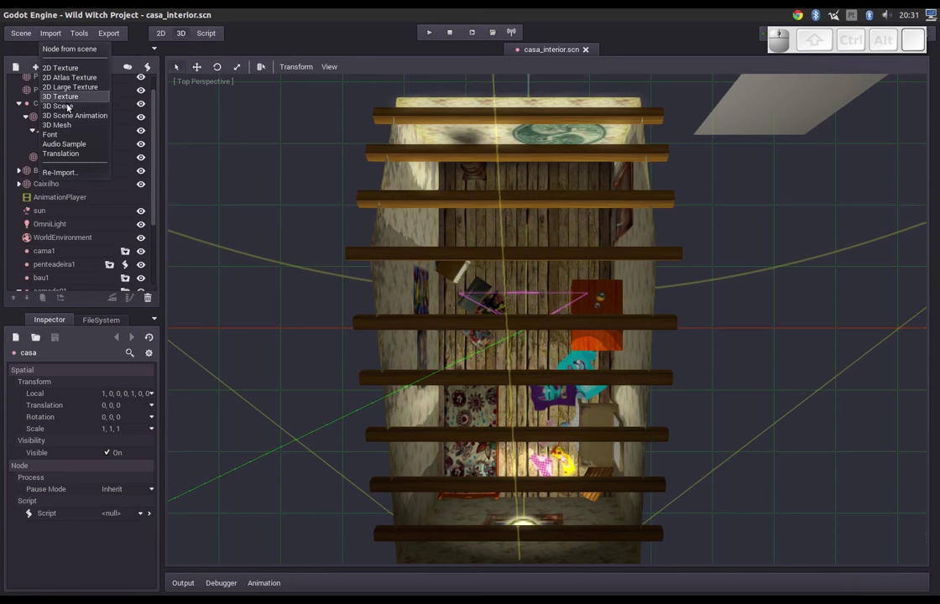
{"action": "left_click", "coordinate": [71, 106]}
{"action": "left_click", "coordinate": [457, 177]}
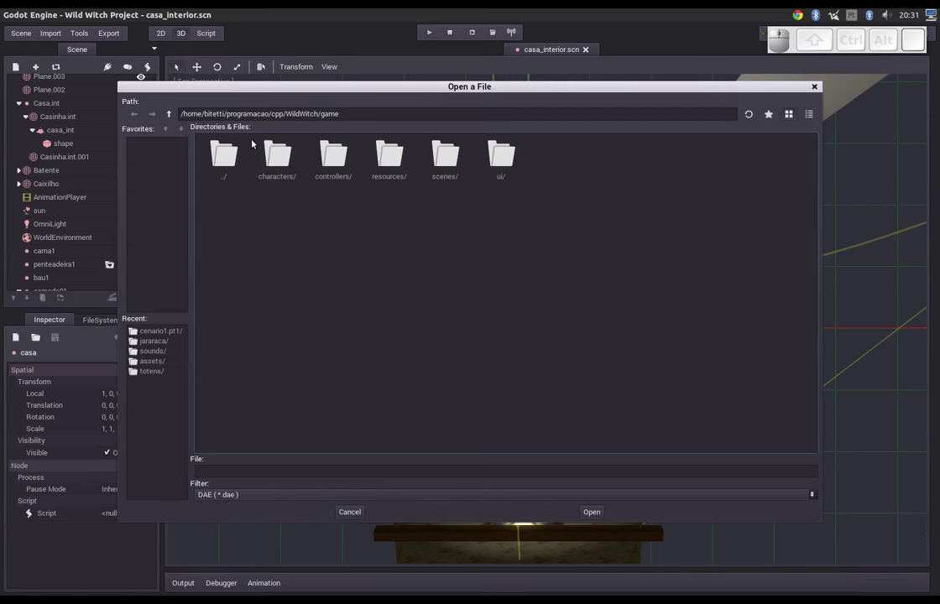
{"action": "left_click", "coordinate": [233, 155]}
{"action": "left_click", "coordinate": [601, 170]}
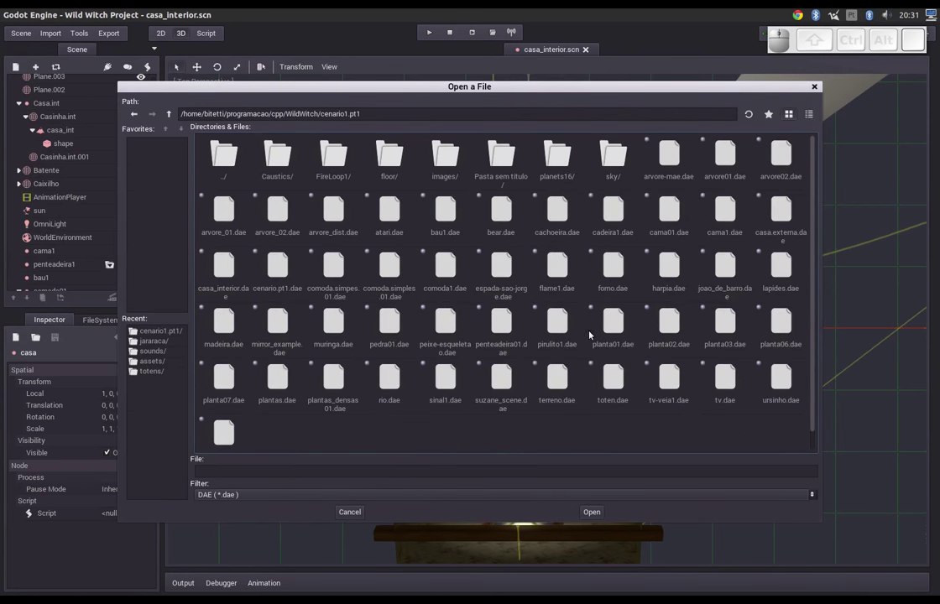
{"action": "left_click", "coordinate": [274, 335]}
{"action": "left_click", "coordinate": [462, 201]}
- Import the dressing-table scene into the project and open mirror_example.scn
{"action": "left_click", "coordinate": [133, 162]}
{"action": "left_click", "coordinate": [161, 231]}
{"action": "left_click", "coordinate": [664, 516]}
{"action": "left_click", "coordinate": [564, 454]}
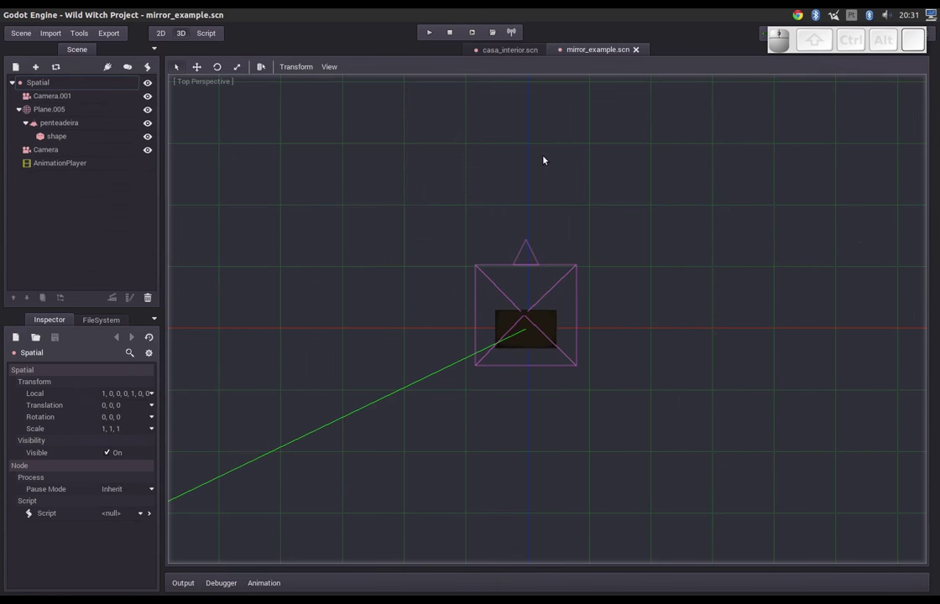
- Switch the 3D view to perspective and move in on the dressing table
{"action": "left_click", "coordinate": [336, 68]}
{"action": "left_click", "coordinate": [337, 84]}
{"action": "middle_click", "coordinate": [431, 327]}
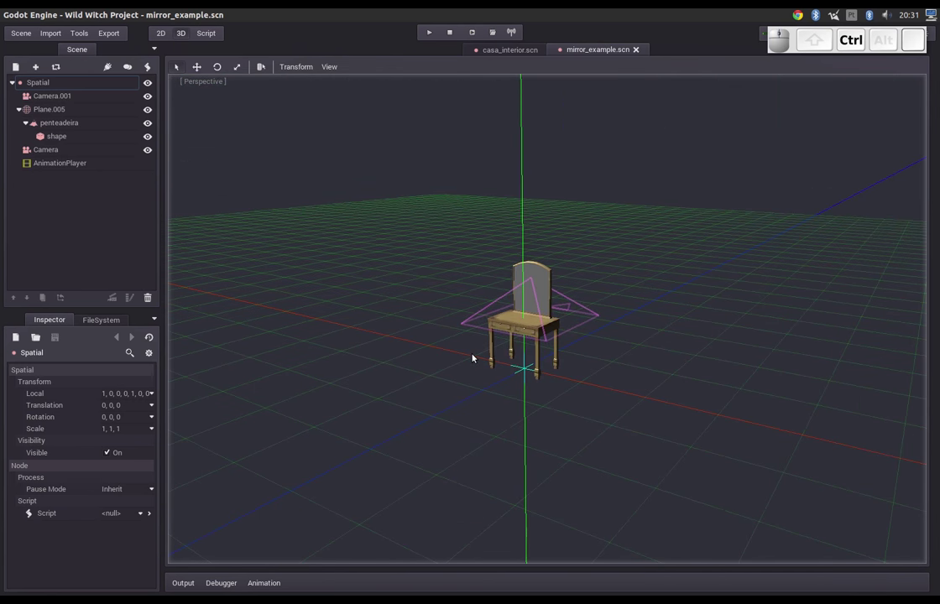
{"action": "middle_click", "coordinate": [468, 365]}
- Rename the scene root node to penteadeira and save the scene
{"action": "left_click", "coordinate": [48, 90]}
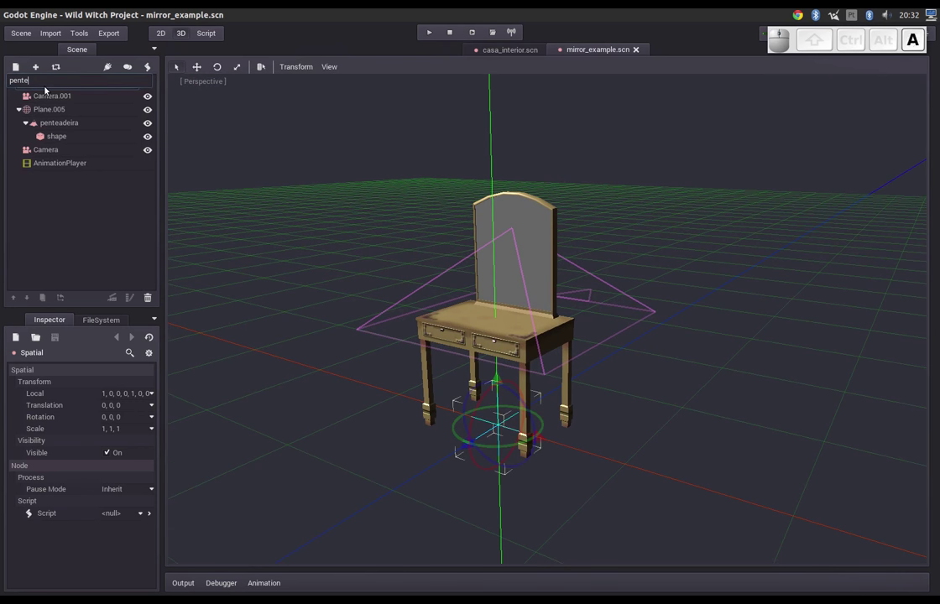
{"action": "key", "text": "Return"}
{"action": "key", "text": "ctrl+s"}
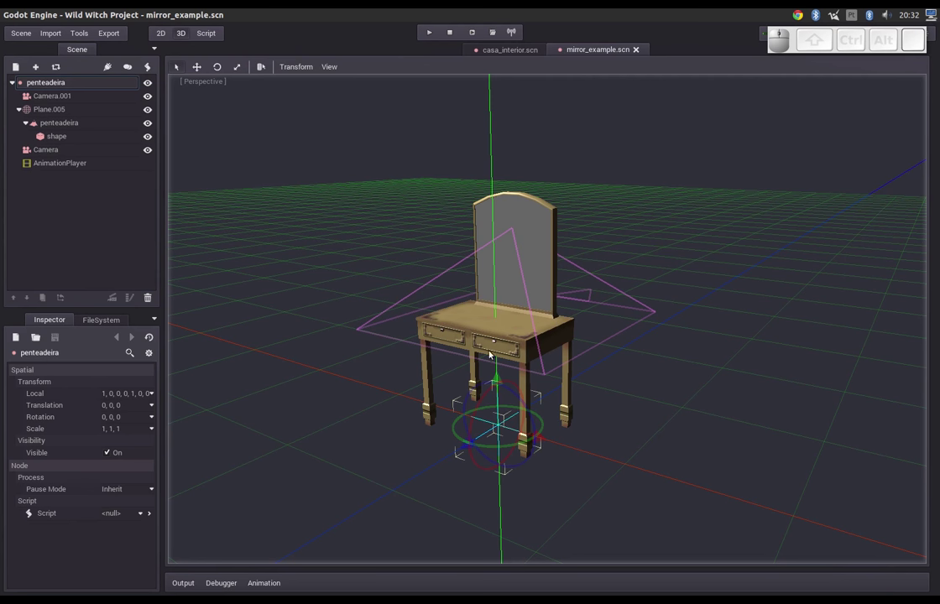
{"action": "left_click_drag", "start_coordinate": [470, 371], "coordinate": [501, 406]}
{"action": "scroll", "scroll_direction": "down", "scroll_amount": 3}
{"action": "scroll", "scroll_direction": "up", "scroll_amount": 3}
- Add a Viewport node to the penteadeira scene
{"action": "left_click", "coordinate": [32, 89]}
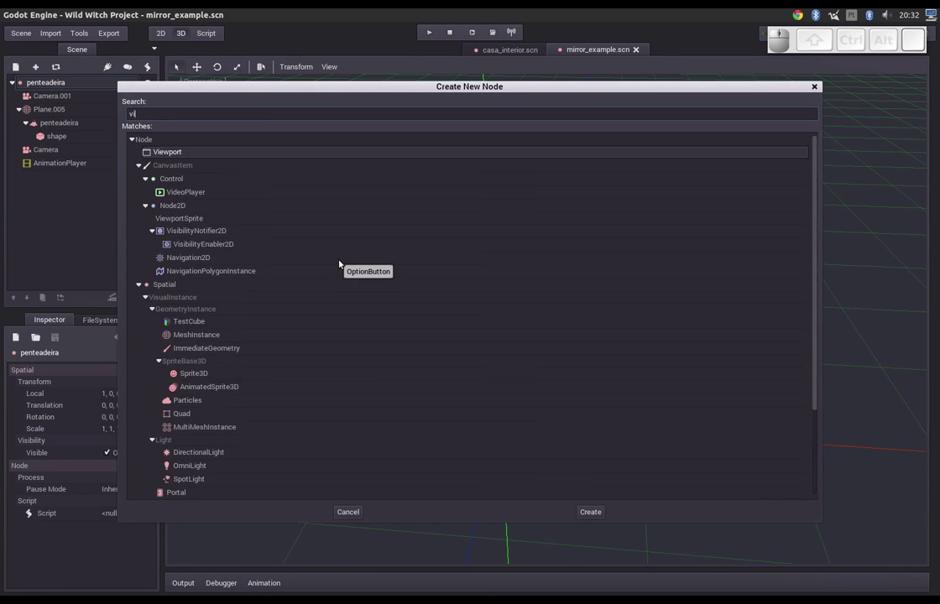
{"action": "key", "text": "Return"}
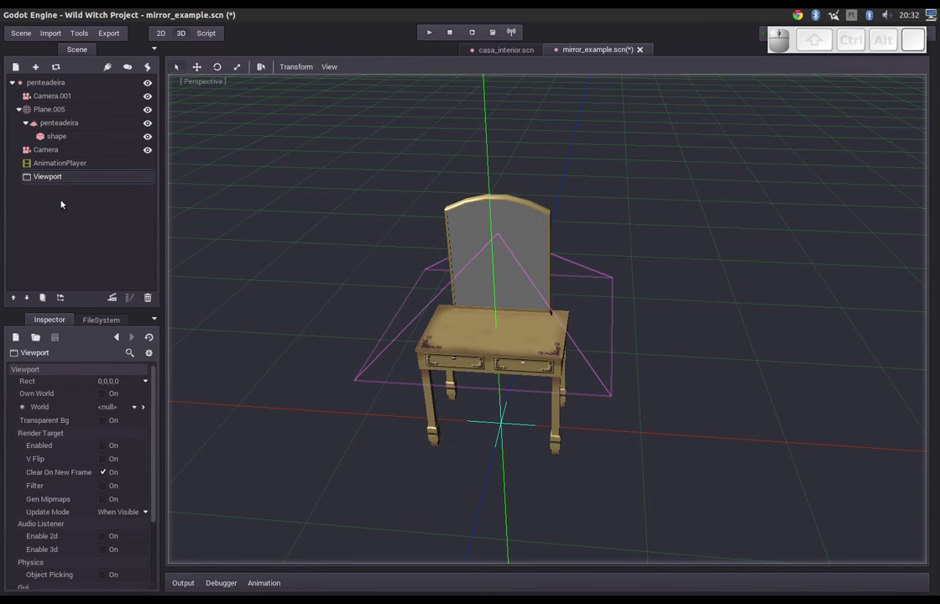
- Reparent Camera.001 under the new Viewport node
{"action": "left_click", "coordinate": [53, 180]}
{"action": "left_click", "coordinate": [432, 304]}
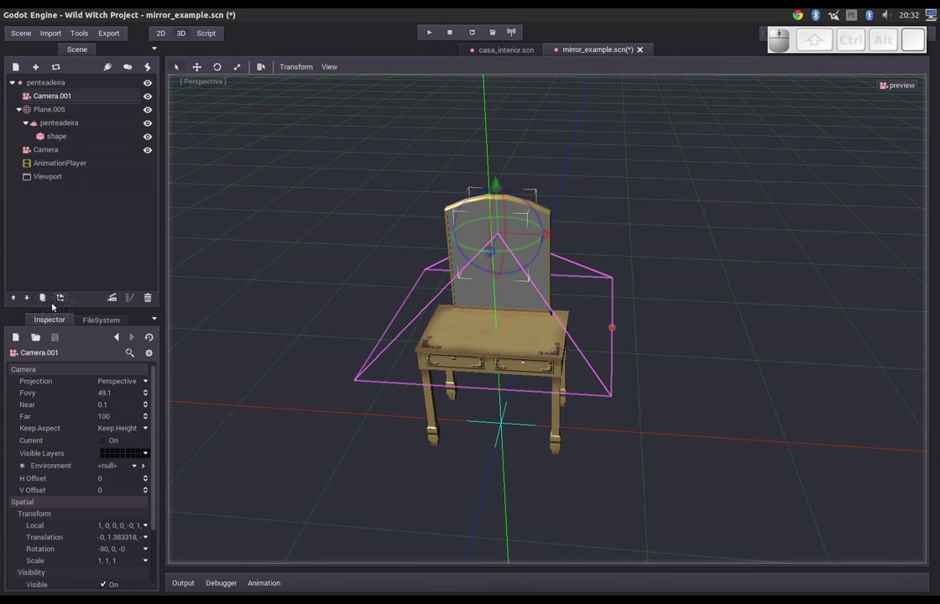
{"action": "left_click", "coordinate": [63, 303]}
{"action": "left_click", "coordinate": [164, 213]}
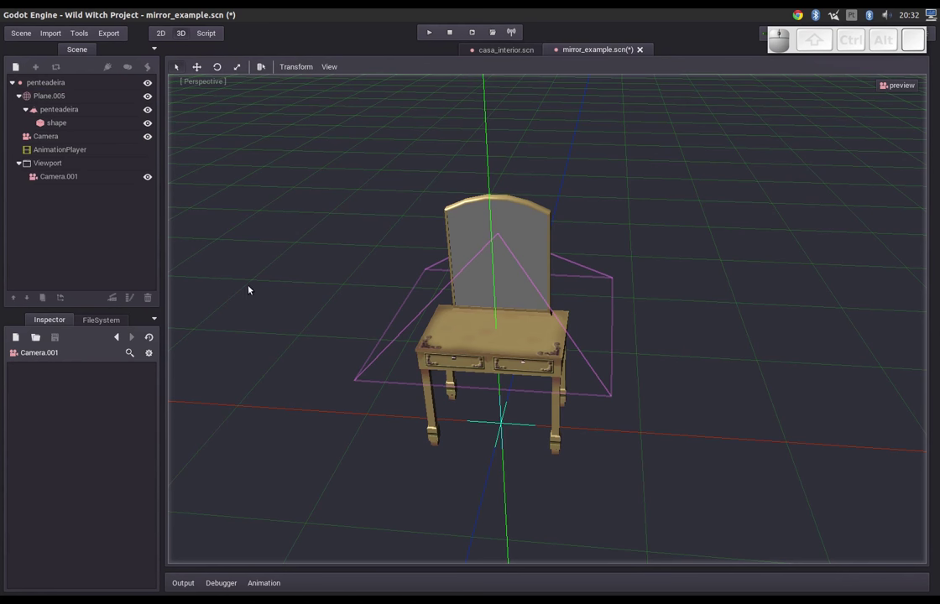
{"action": "left_click", "coordinate": [54, 163]}
{"action": "left_click_drag", "start_coordinate": [576, 343], "coordinate": [527, 339]}
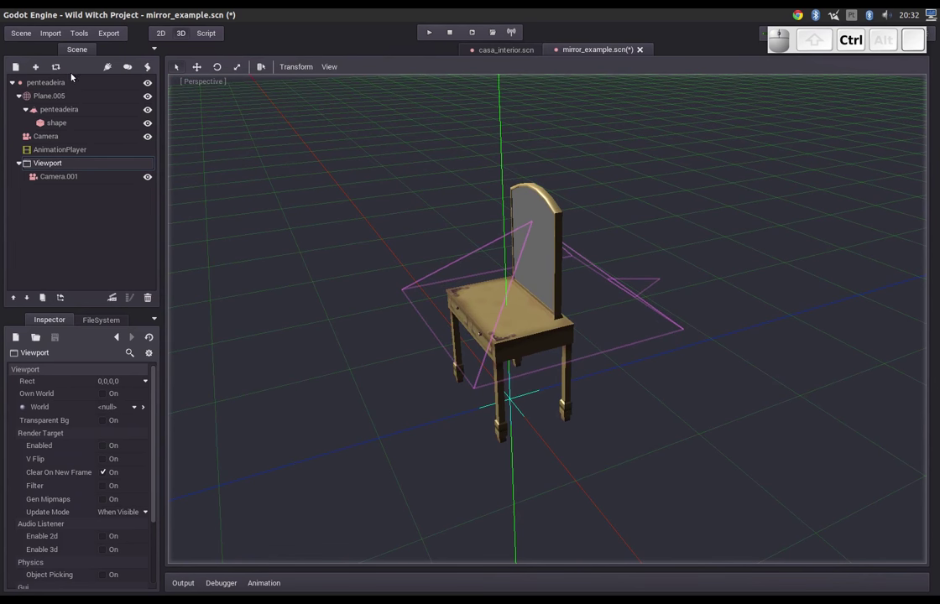
- Attach a new mirror_example.gd script to the penteadeira root and save the scene
{"action": "left_click", "coordinate": [70, 78]}
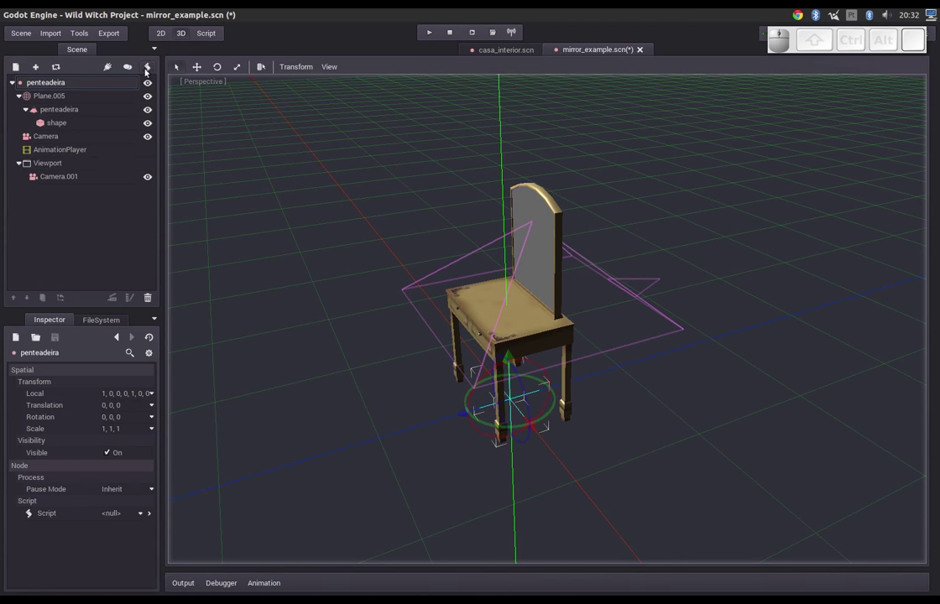
{"action": "left_click", "coordinate": [149, 73]}
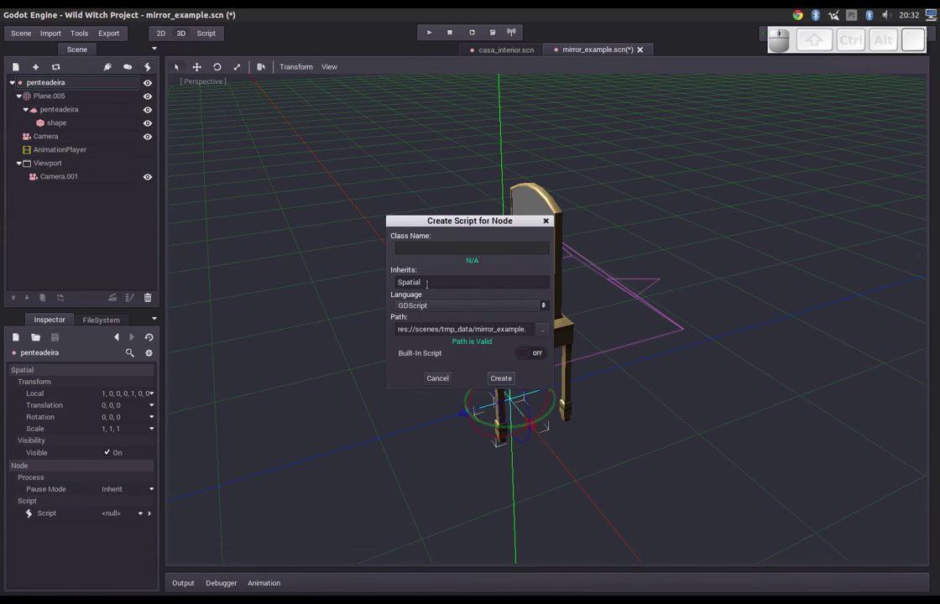
{"action": "left_click", "coordinate": [507, 379]}
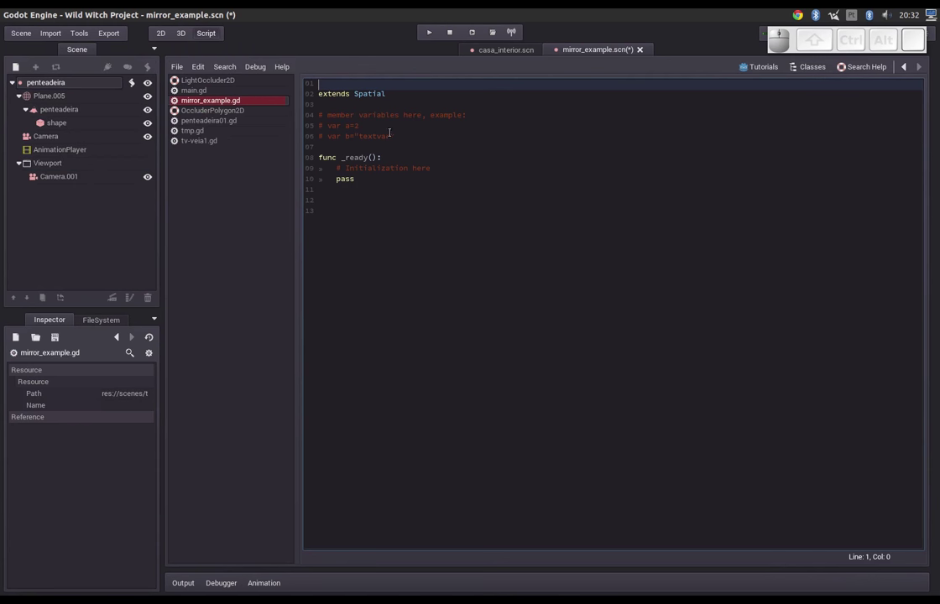
{"action": "key", "text": "ctrl+s"}
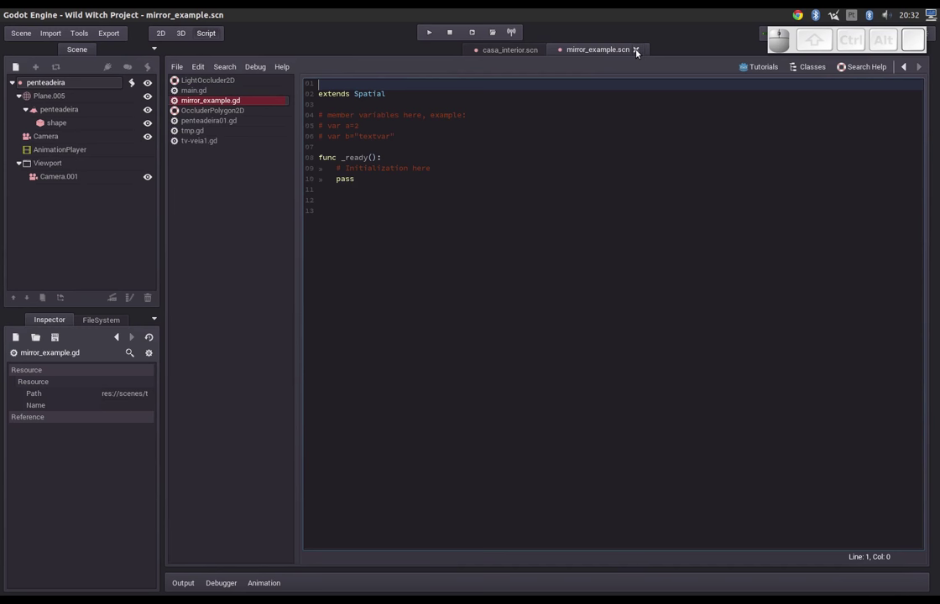
- Close mirror_example.scn and bring up instance options for penteadeira1 in casa_interior
{"action": "left_click", "coordinate": [639, 52]}
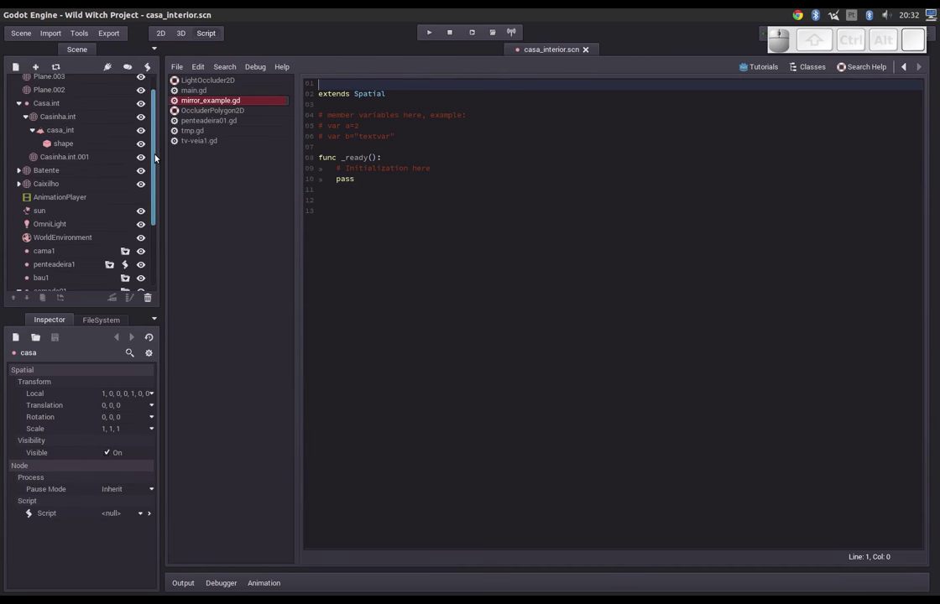
{"action": "left_click_drag", "start_coordinate": [157, 157], "coordinate": [324, 139]}
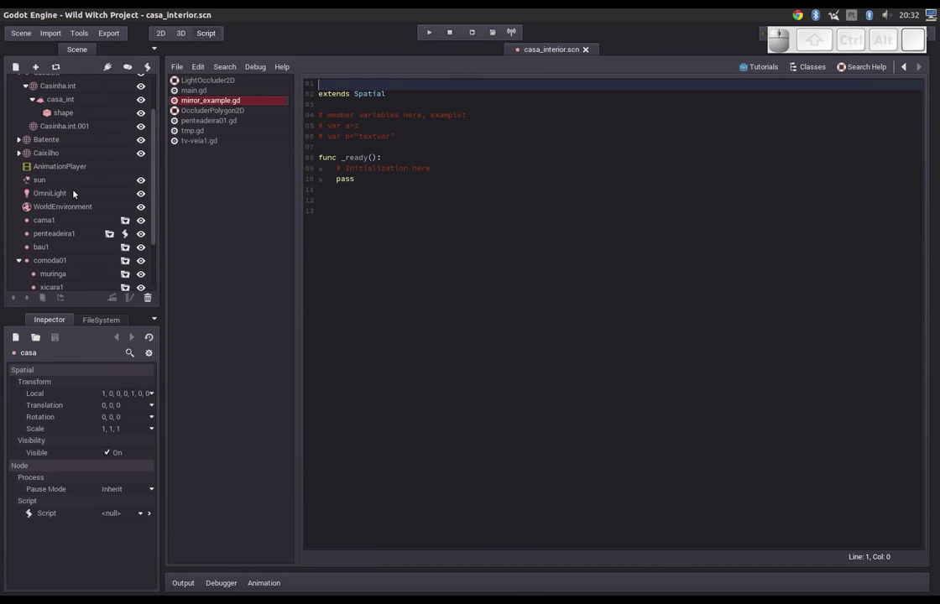
{"action": "left_click_drag", "start_coordinate": [154, 229], "coordinate": [110, 218]}
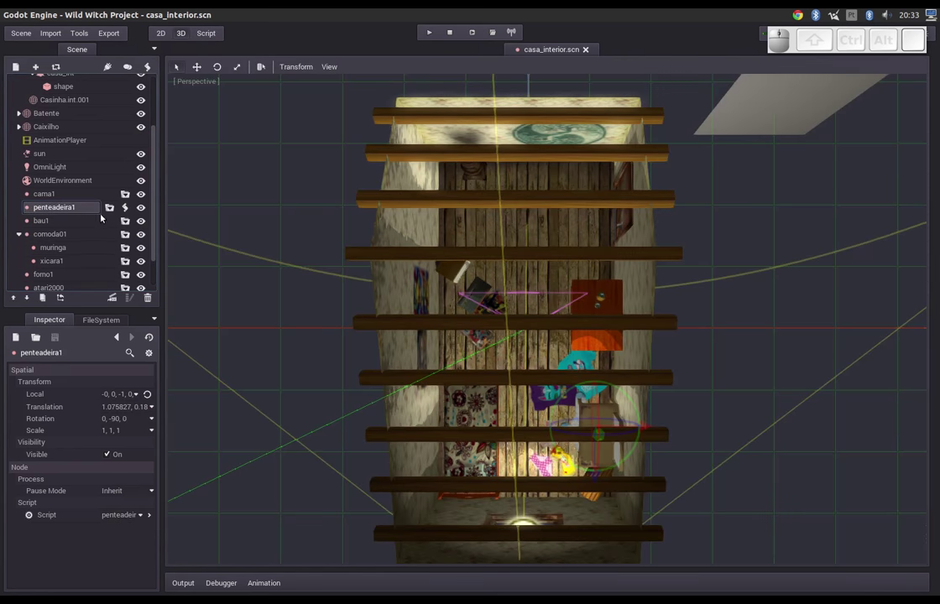
{"action": "left_click", "coordinate": [110, 212]}
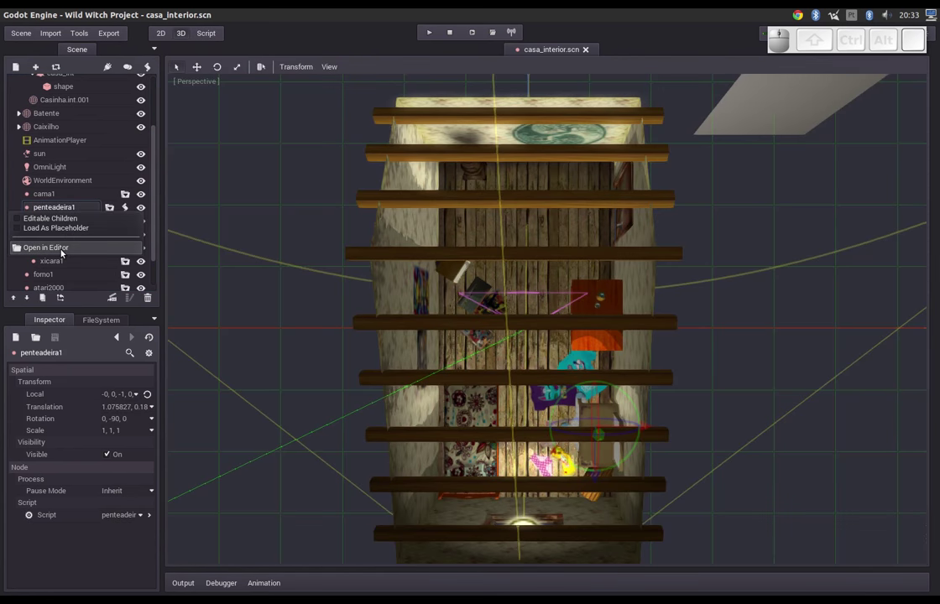
- Open penteadeira01 and edit its Viewport Rect to 0,0,512,512 with Render Target enabled
{"action": "left_click", "coordinate": [61, 250]}
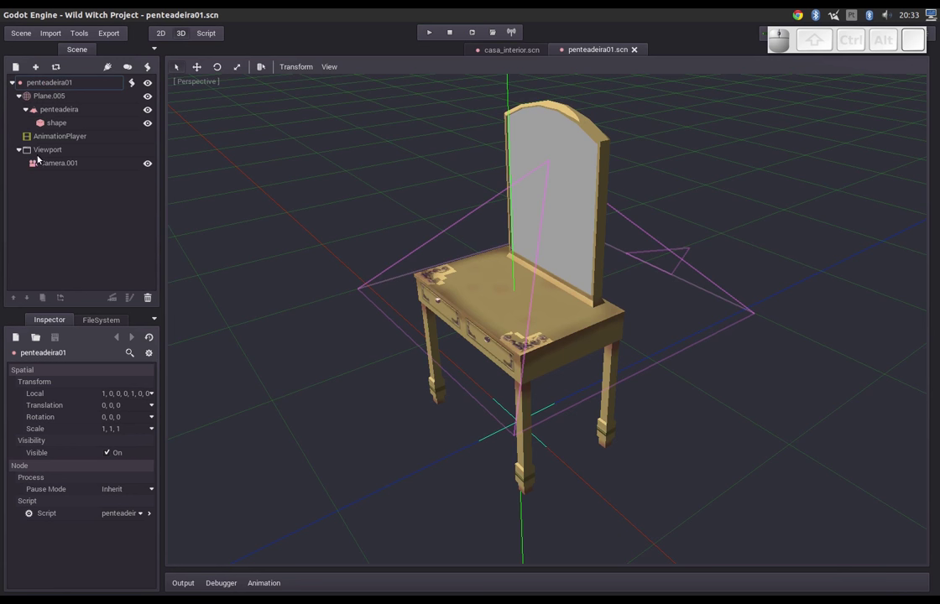
{"action": "left_click", "coordinate": [45, 153]}
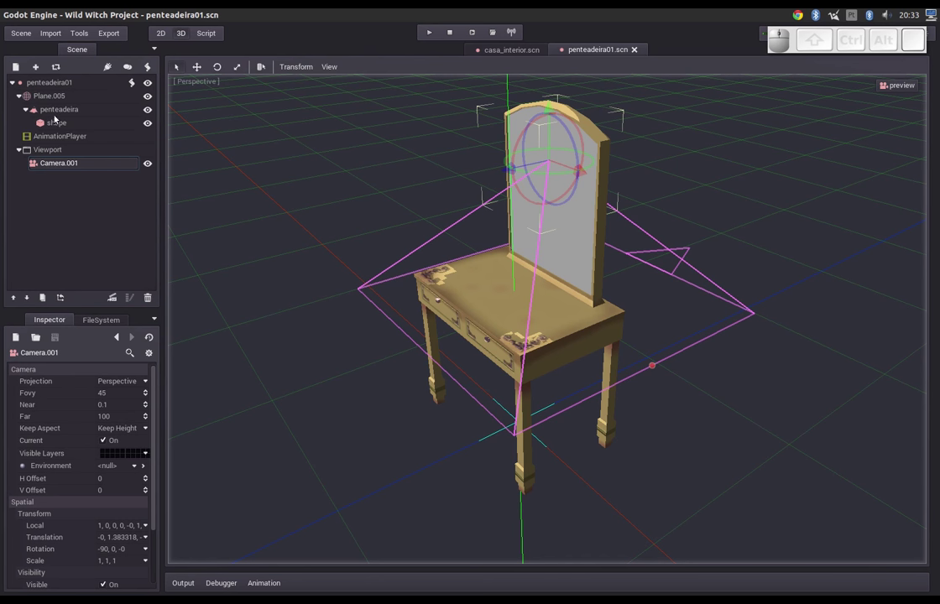
{"action": "left_click", "coordinate": [54, 150]}
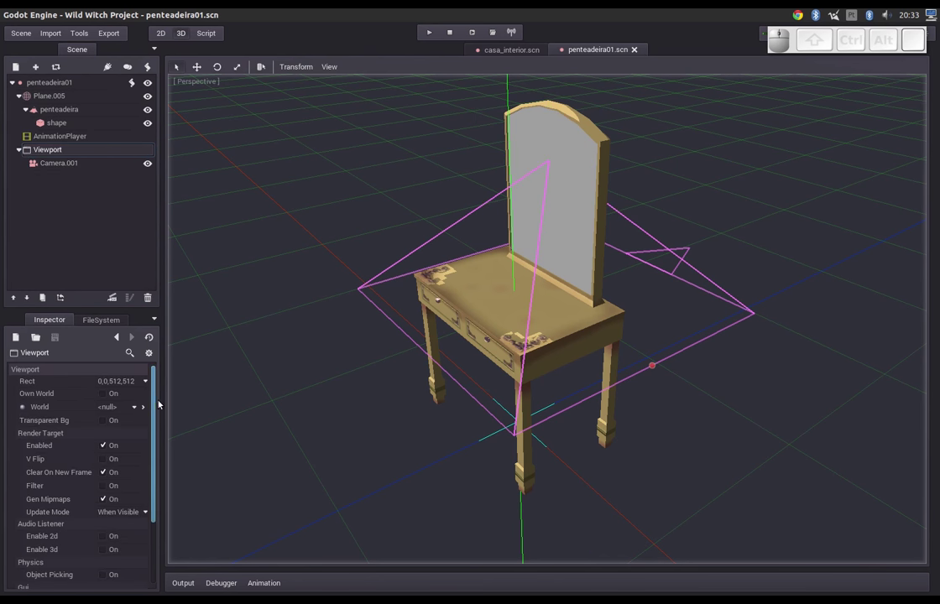
{"action": "left_click", "coordinate": [156, 405]}
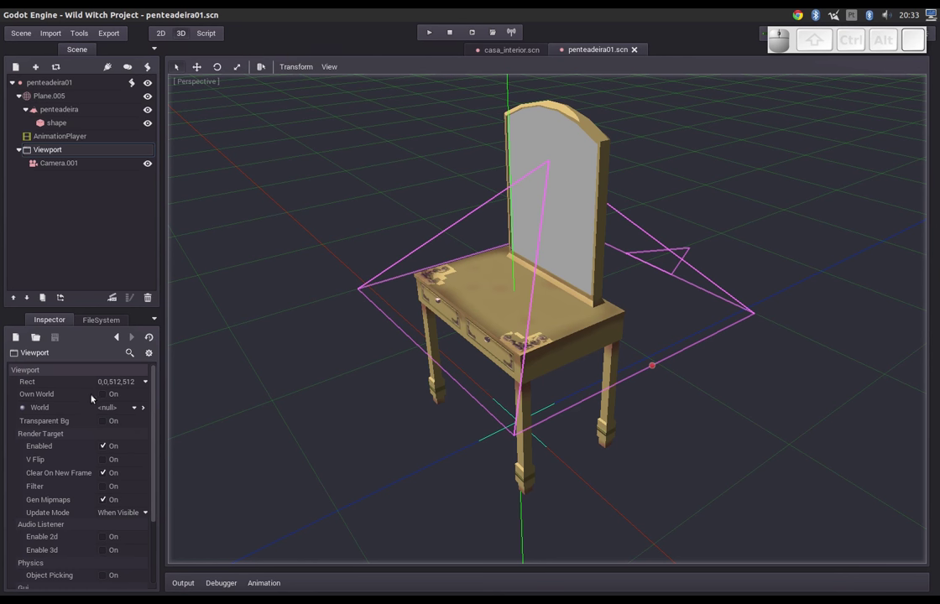
{"action": "scroll", "scroll_direction": "up", "scroll_amount": 3}
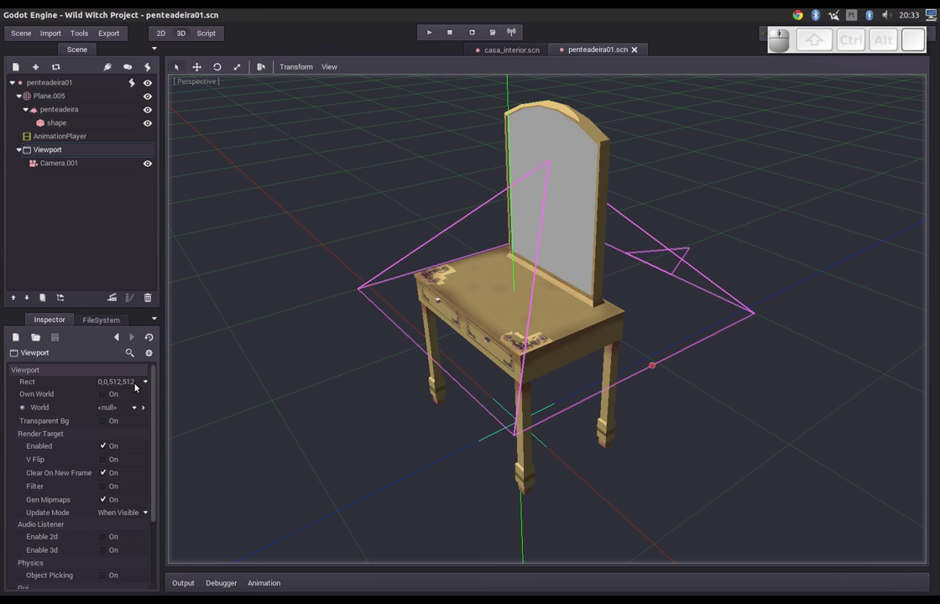
{"action": "left_click", "coordinate": [138, 388]}
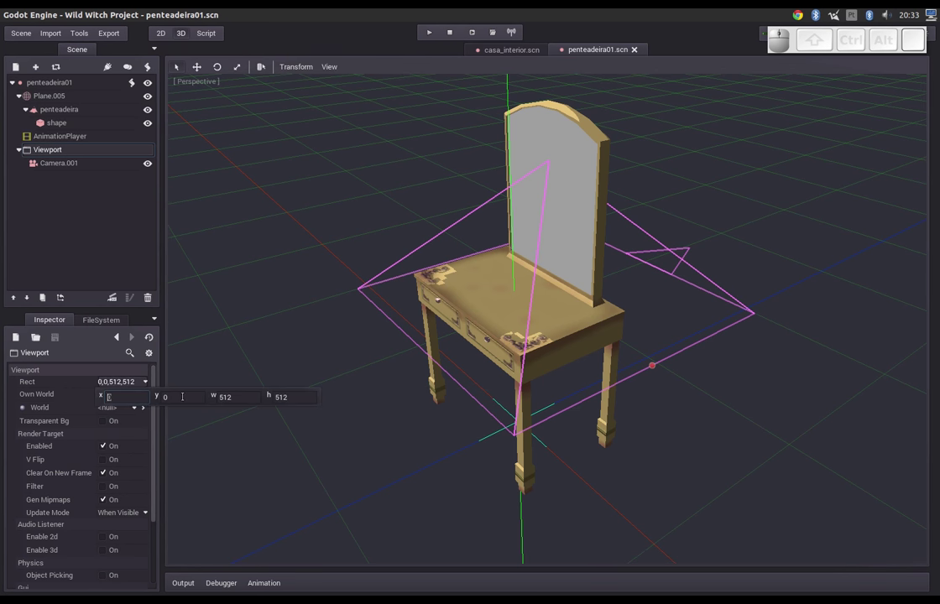
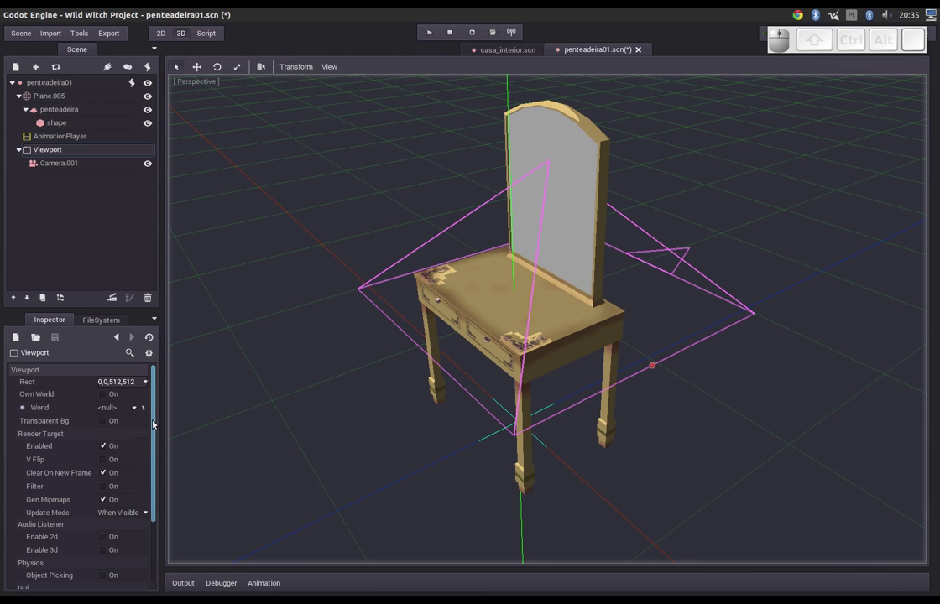
- Review penteadeira01.gd's _ready function getting Camera.001 and the Viewport render texture
{"action": "left_click_drag", "start_coordinate": [156, 427], "coordinate": [137, 434]}
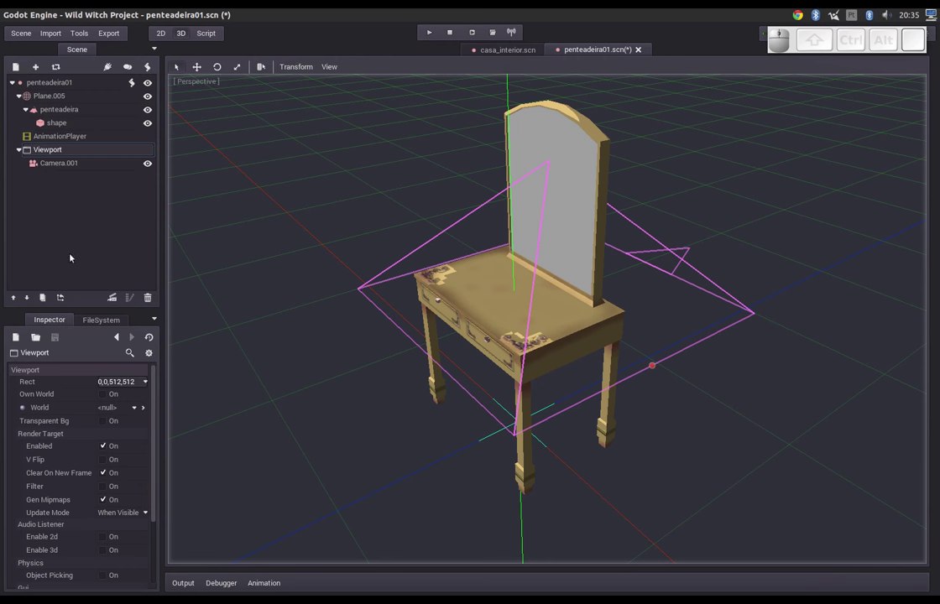
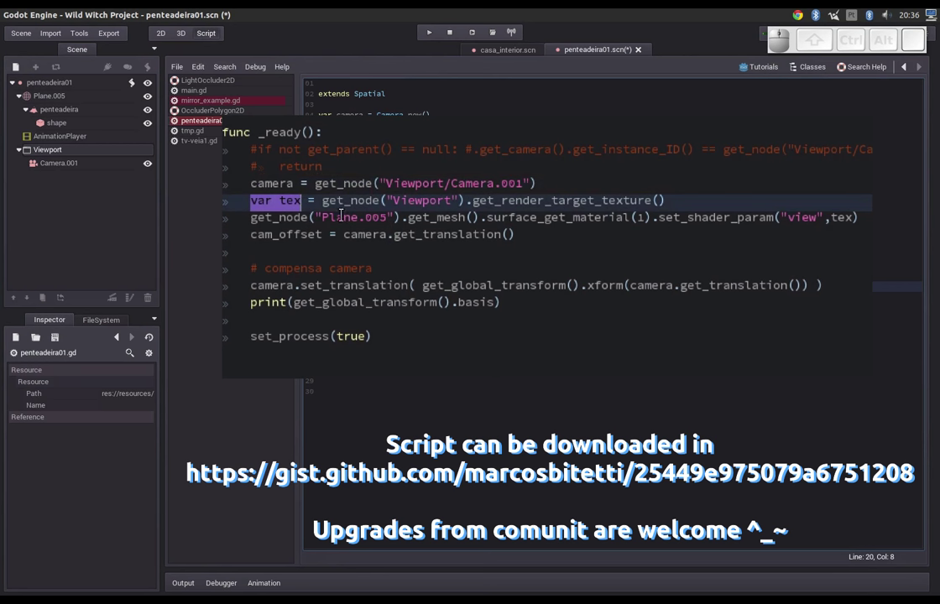
{"action": "scroll", "scroll_direction": "up", "scroll_amount": 3}
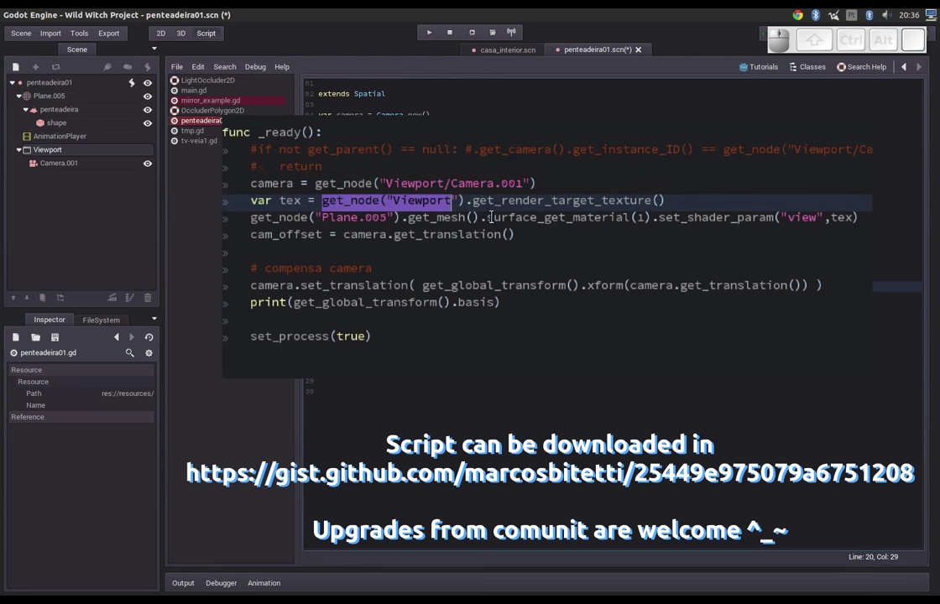
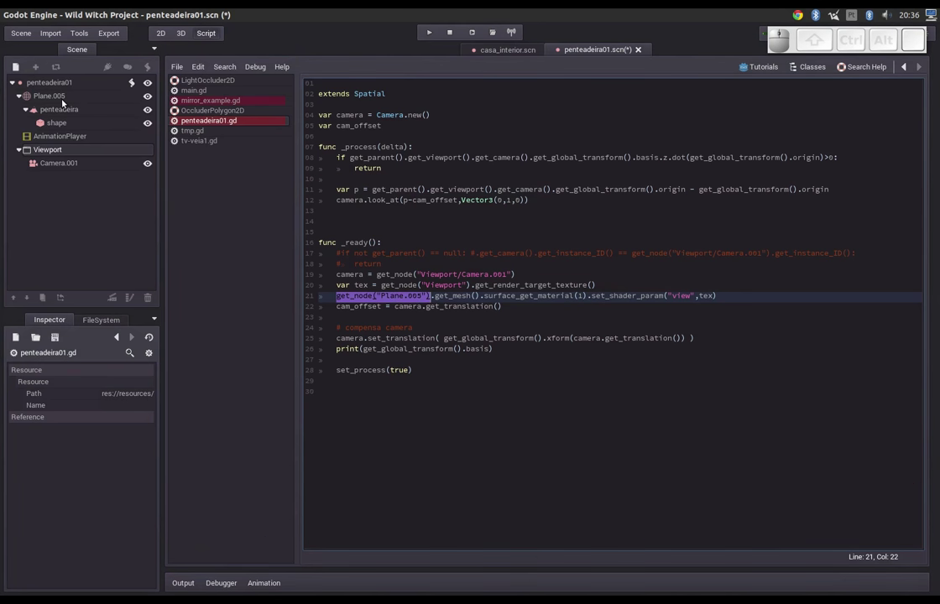
- Select Plane.005 and open its mesh resource Plane.036 showing penteadeira and espelho surfaces
{"action": "left_click", "coordinate": [58, 104]}
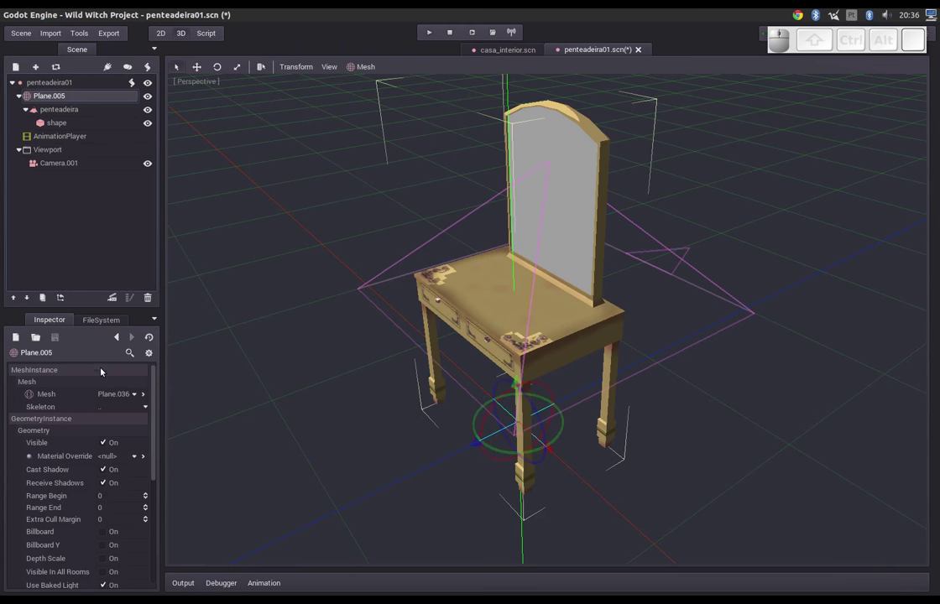
{"action": "left_click", "coordinate": [116, 395]}
{"action": "left_click", "coordinate": [112, 442]}
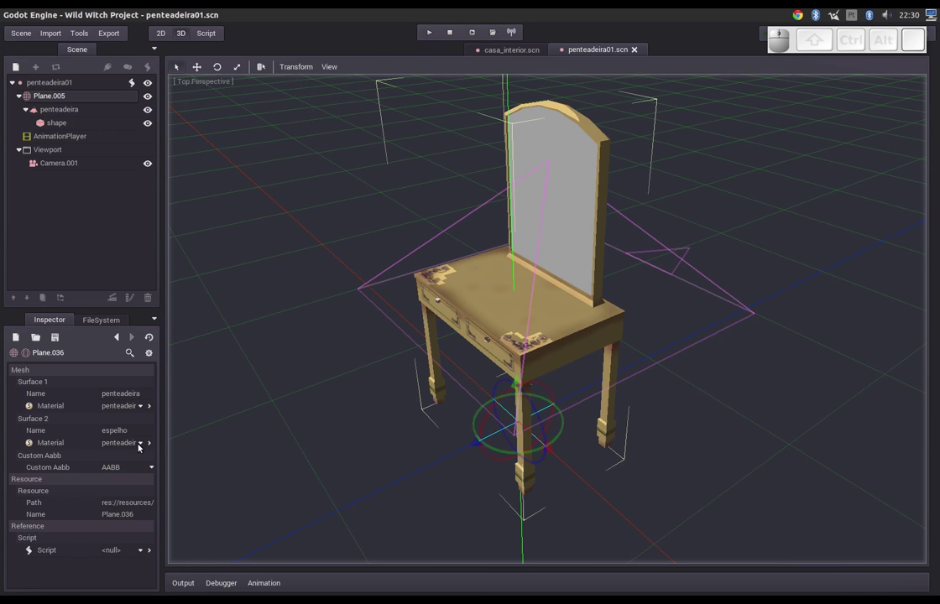
{"action": "left_click", "coordinate": [140, 447]}
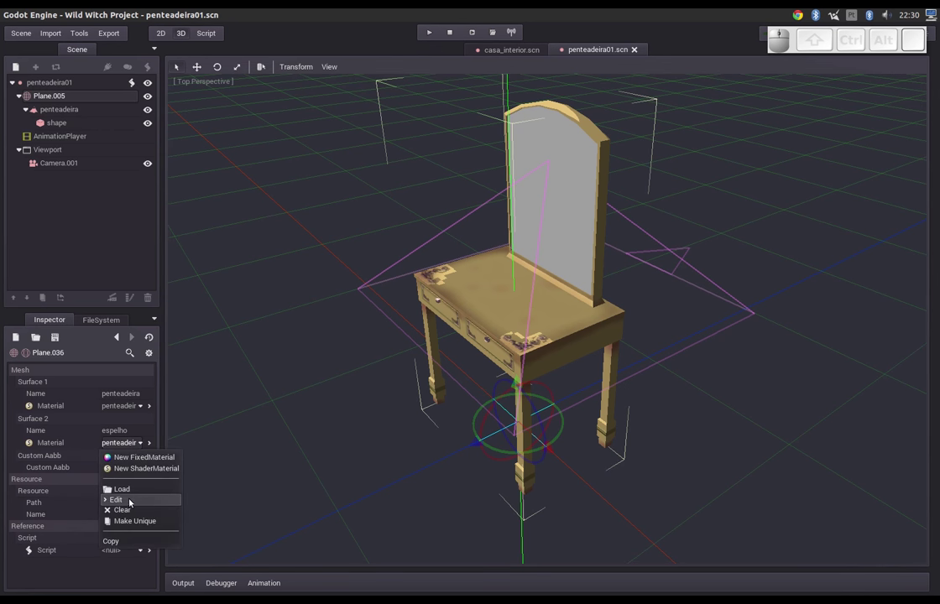
{"action": "left_click", "coordinate": [133, 502]}
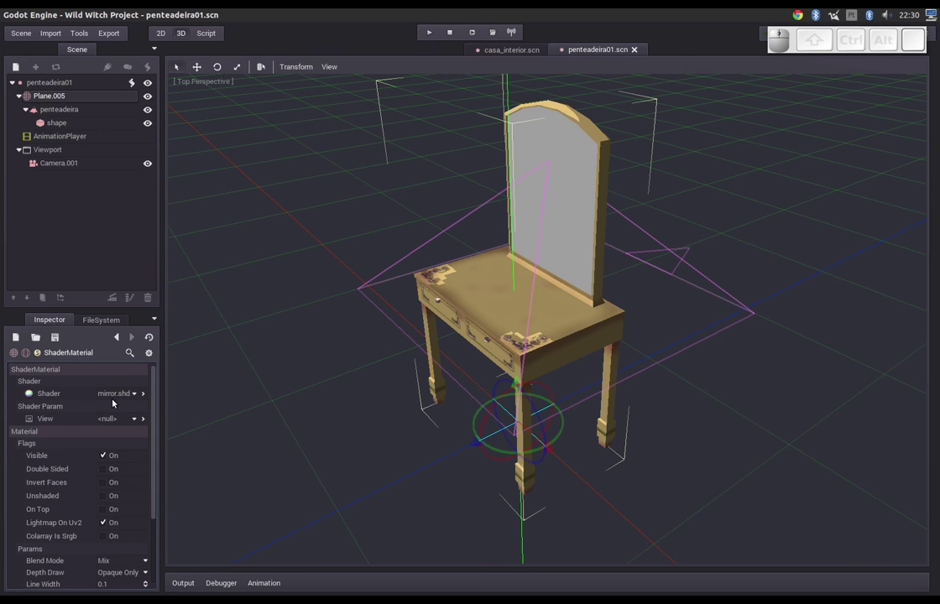
{"action": "left_click", "coordinate": [131, 399]}
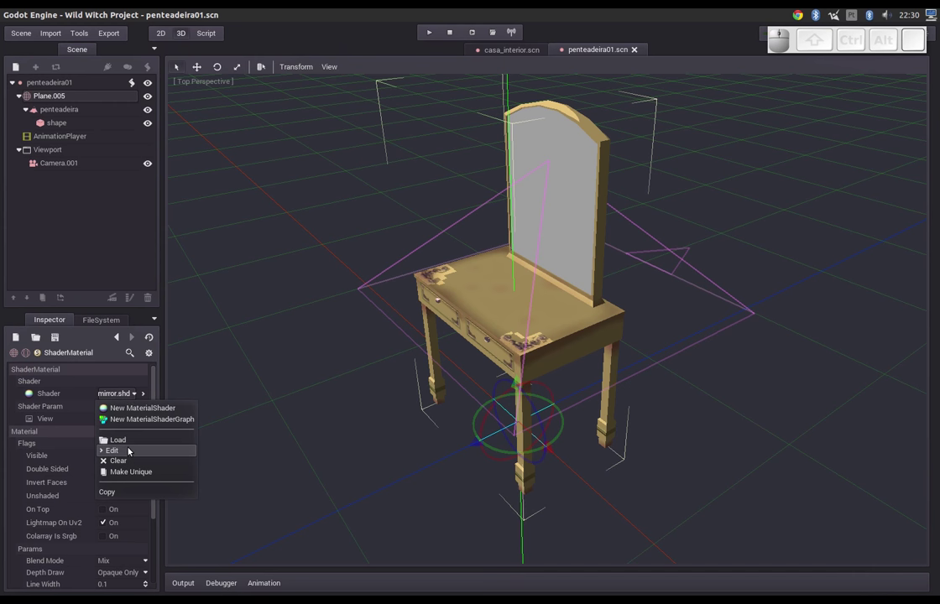
{"action": "left_click", "coordinate": [135, 452]}
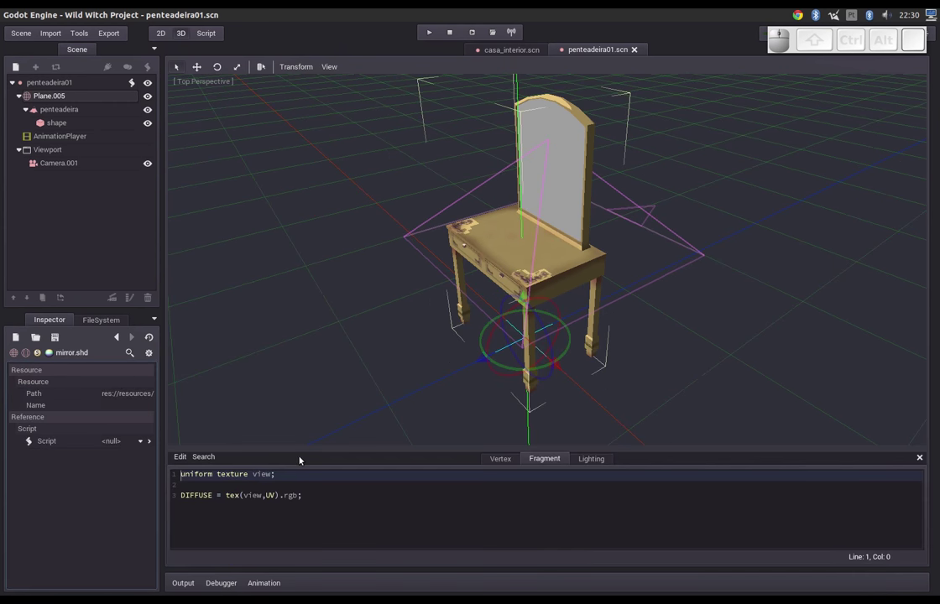
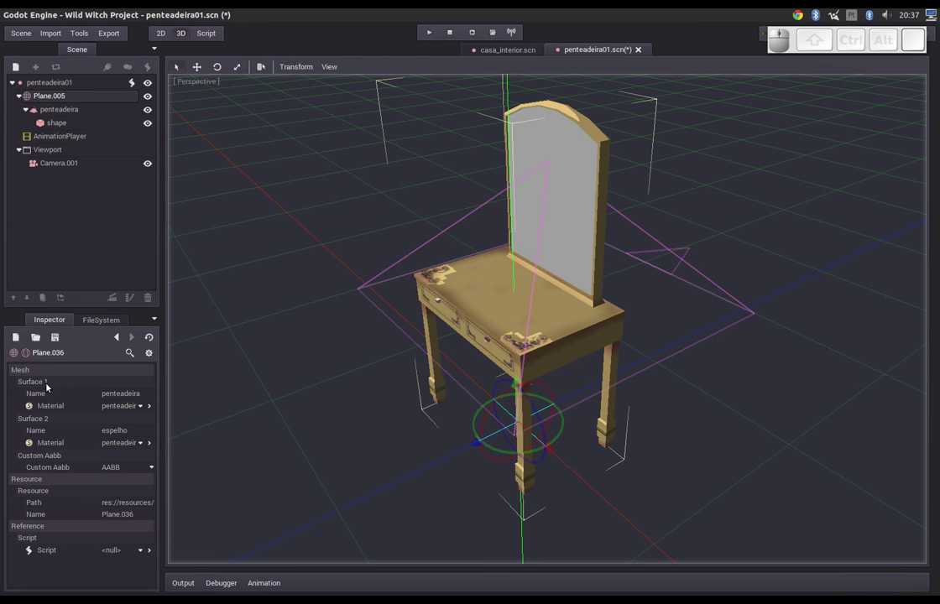
- Review _ready() passing the Viewport texture to Plane.005's surface material 1 as "view"
{"action": "middle_click", "coordinate": [217, 38]}
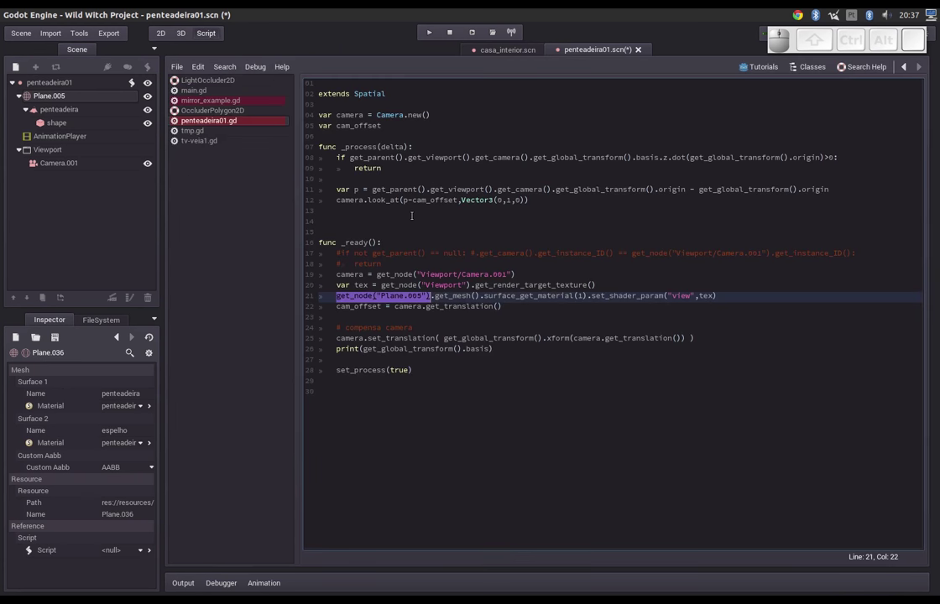
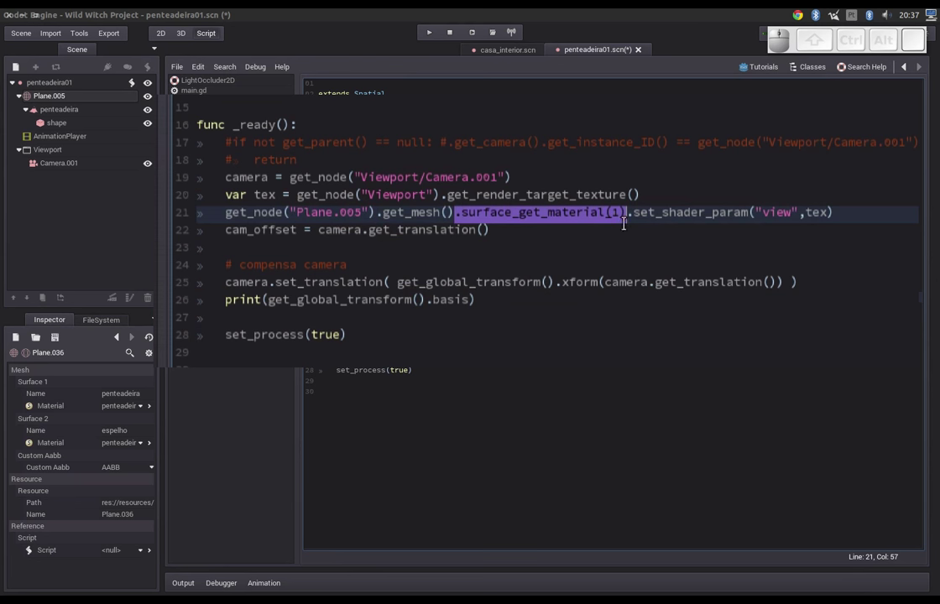
{"action": "scroll", "scroll_direction": "up", "scroll_amount": 3}
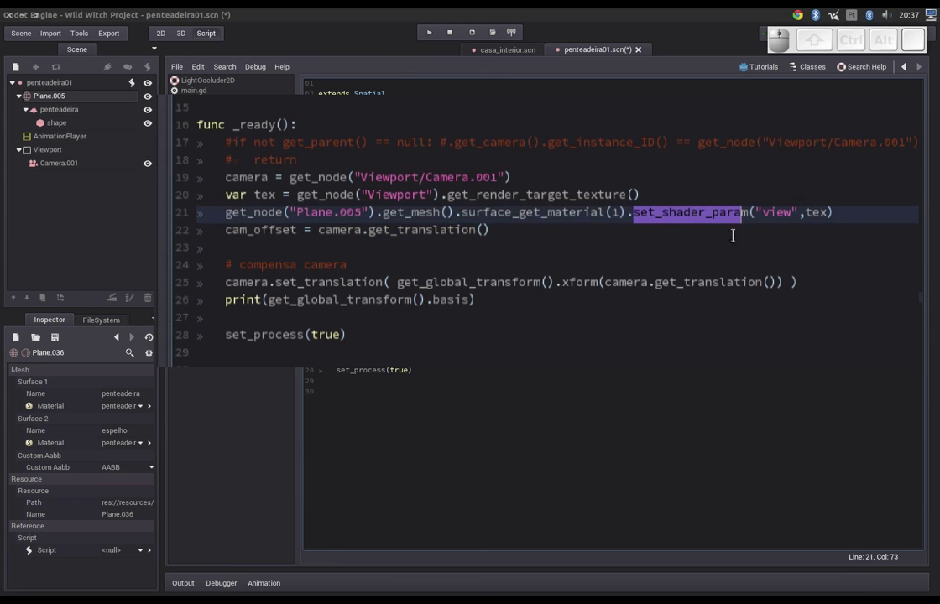
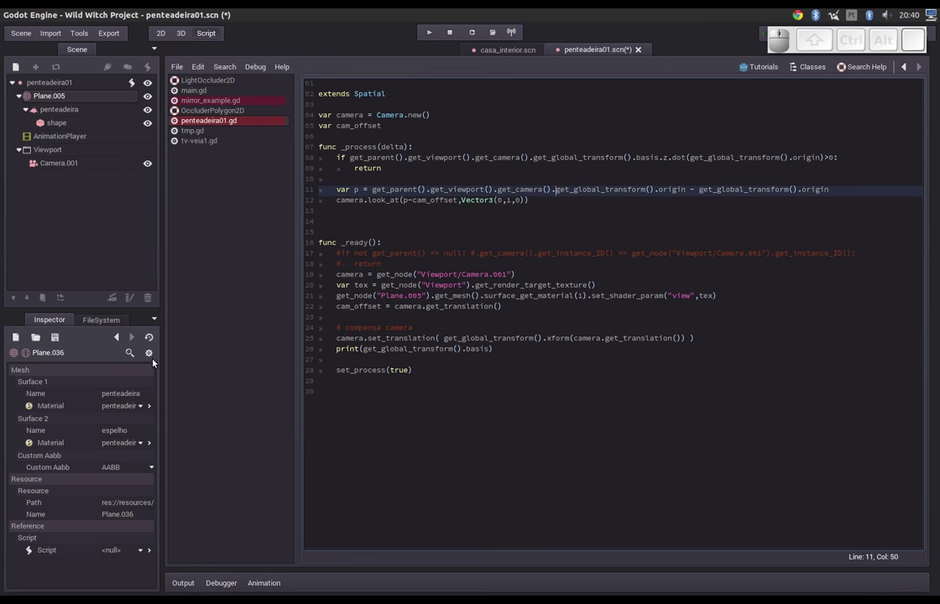
- Return to penteadeira01.scn and run the project to test the mirror in game
{"action": "left_click", "coordinate": [530, 53]}
{"action": "left_click", "coordinate": [191, 35]}
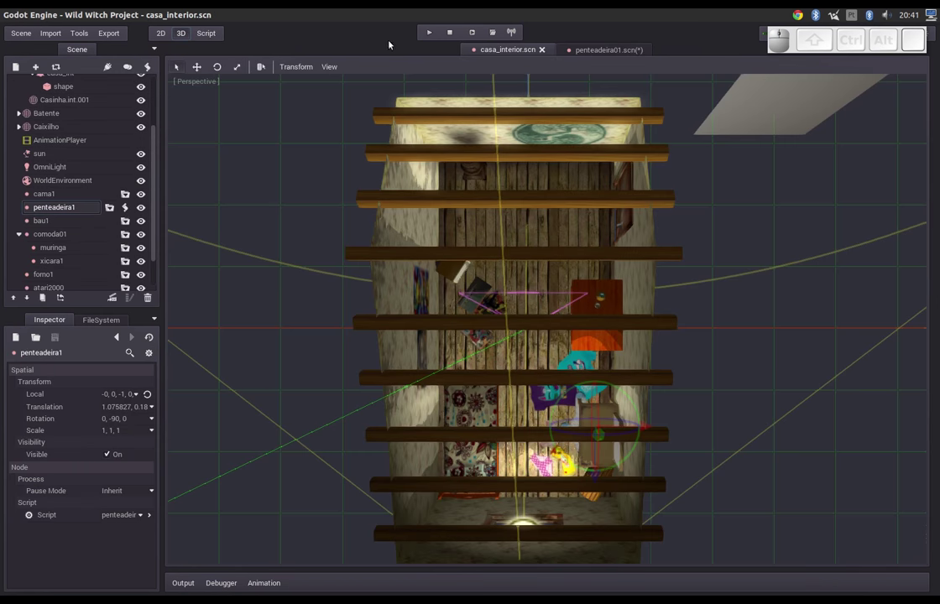
{"action": "left_click", "coordinate": [575, 50]}
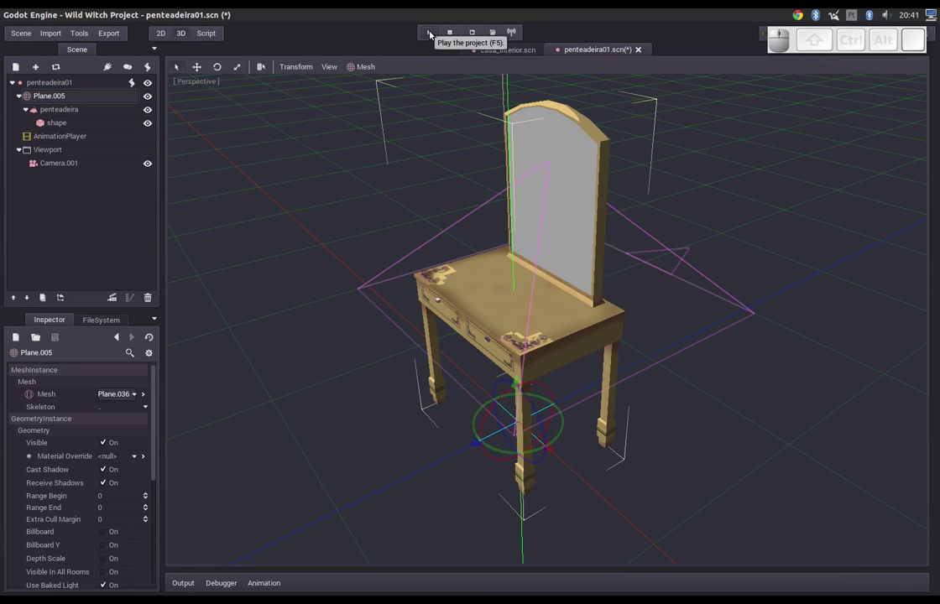
{"action": "left_click", "coordinate": [431, 33]}
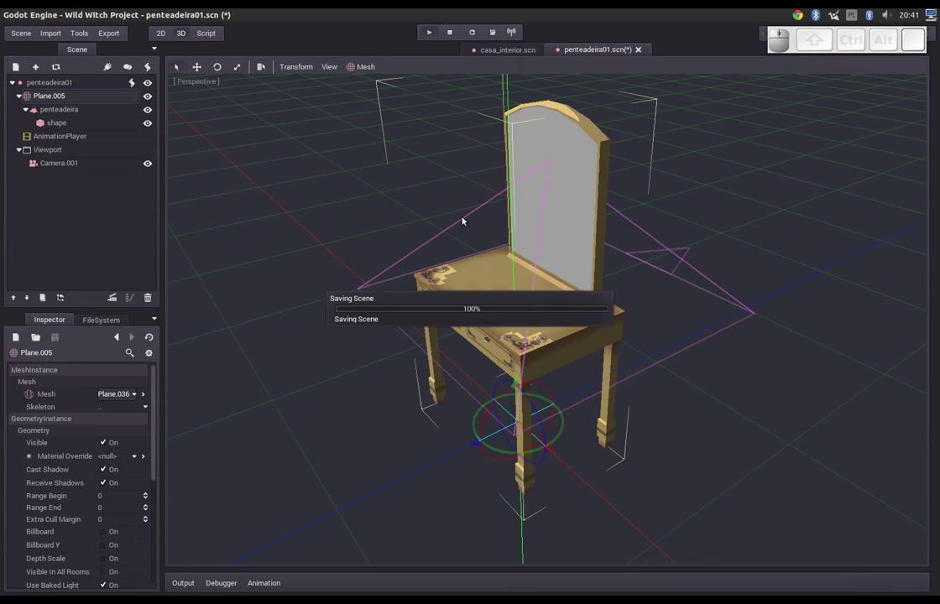
{"action": "left_click_drag", "start_coordinate": [189, 207], "coordinate": [334, 232]}
- Walk the player to the dressing table and look at the mirror's reflection
{"action": "left_click_drag", "start_coordinate": [327, 245], "coordinate": [109, 218]}
{"action": "key", "text": "d"}
{"action": "key", "text": "w"}
{"action": "key", "text": "d"}
{"action": "key", "text": "w"}
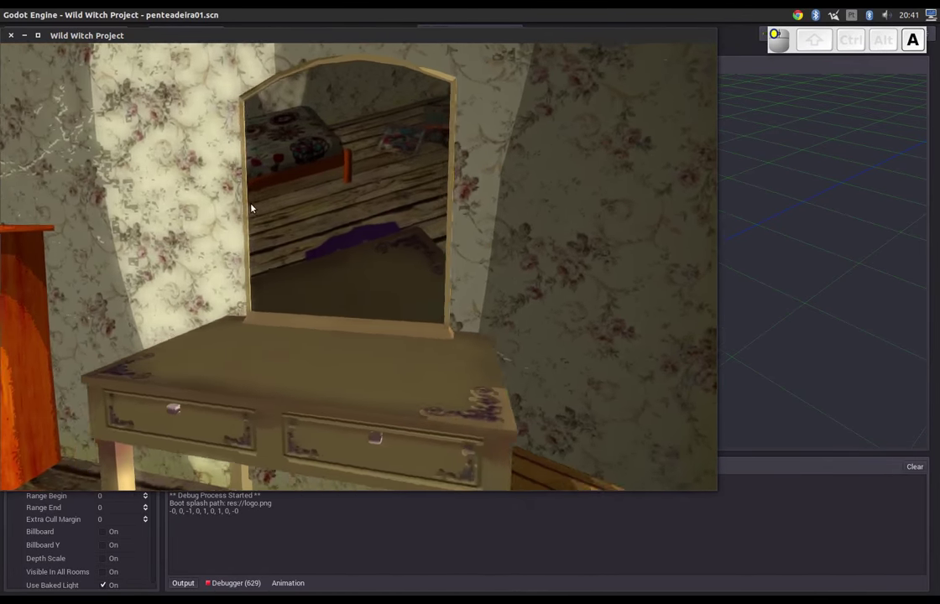
{"action": "key", "text": "w"}
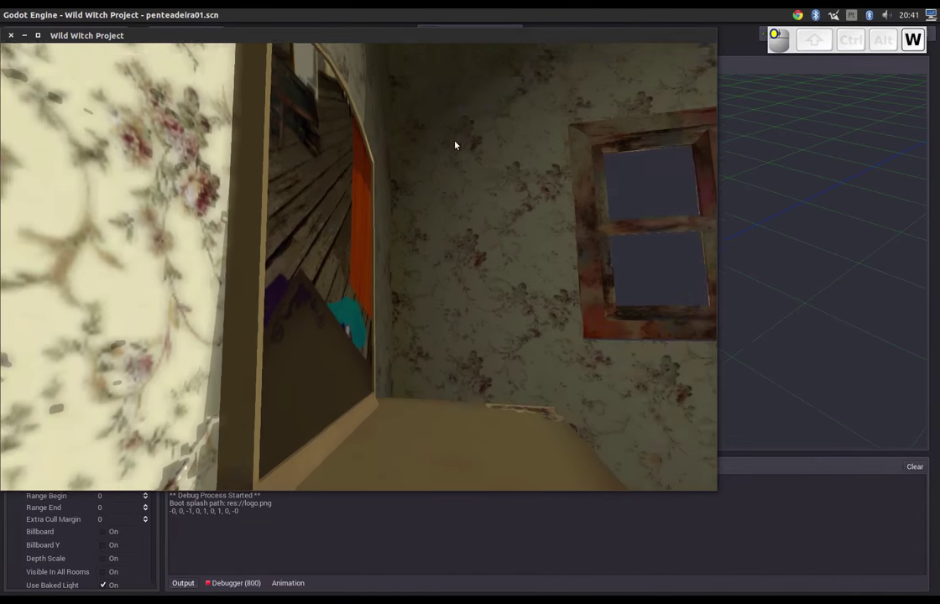
{"action": "key", "text": "d"}
{"action": "left_click_drag", "start_coordinate": [412, 157], "coordinate": [84, 180]}
{"action": "key", "text": "s"}
{"action": "key", "text": "d"}
{"action": "key", "text": "a"}
{"action": "key", "text": "s"}
{"action": "key", "text": "w"}
{"action": "left_click_drag", "start_coordinate": [142, 211], "coordinate": [162, 413]}
{"action": "key", "text": "a"}
{"action": "key", "text": "w"}
{"action": "key", "text": "d"}
{"action": "key", "text": "a"}
{"action": "key", "text": "w"}
- Move around the room checking the mirror from other angles, then close the game
{"action": "key", "text": "s"}
{"action": "key", "text": "w"}
{"action": "key", "text": "d"}
{"action": "key", "text": "w"}
{"action": "key", "text": "s"}
{"action": "key", "text": "w"}
{"action": "key", "text": "d"}
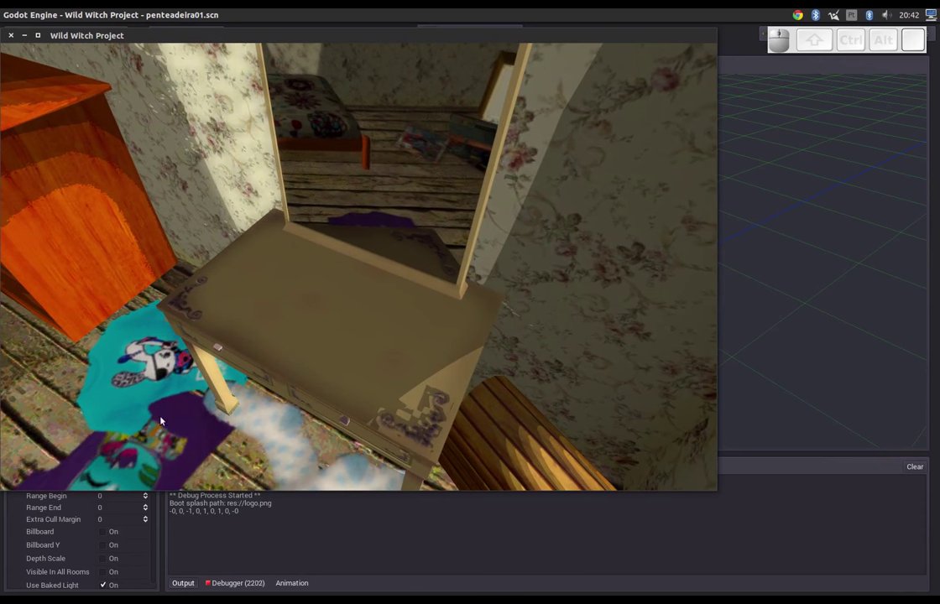
{"action": "left_click", "coordinate": [166, 457]}
{"action": "left_click_drag", "start_coordinate": [271, 377], "coordinate": [348, 322]}
{"action": "key", "text": "s"}
{"action": "key", "text": "a"}
{"action": "key", "text": "d"}
{"action": "key", "text": "d"}
{"action": "key", "text": "d"}
{"action": "key", "text": "s"}
{"action": "key", "text": "w"}
{"action": "key", "text": "s"}
{"action": "left_click_drag", "start_coordinate": [343, 333], "coordinate": [277, 247]}
- Switch to the casa_interior house scene containing the penteadeira1 instance
{"action": "left_click", "coordinate": [14, 38]}
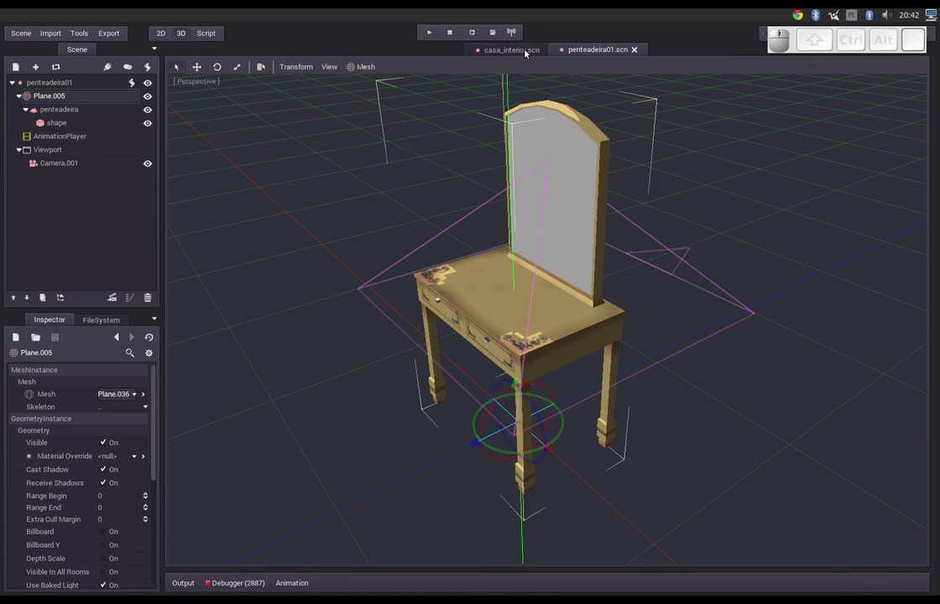
{"action": "left_click", "coordinate": [528, 54]}
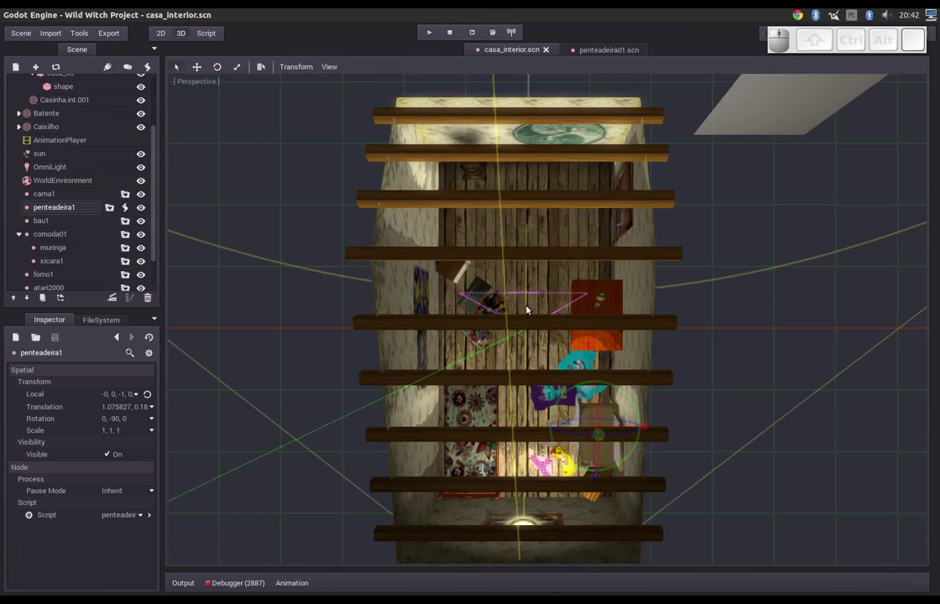